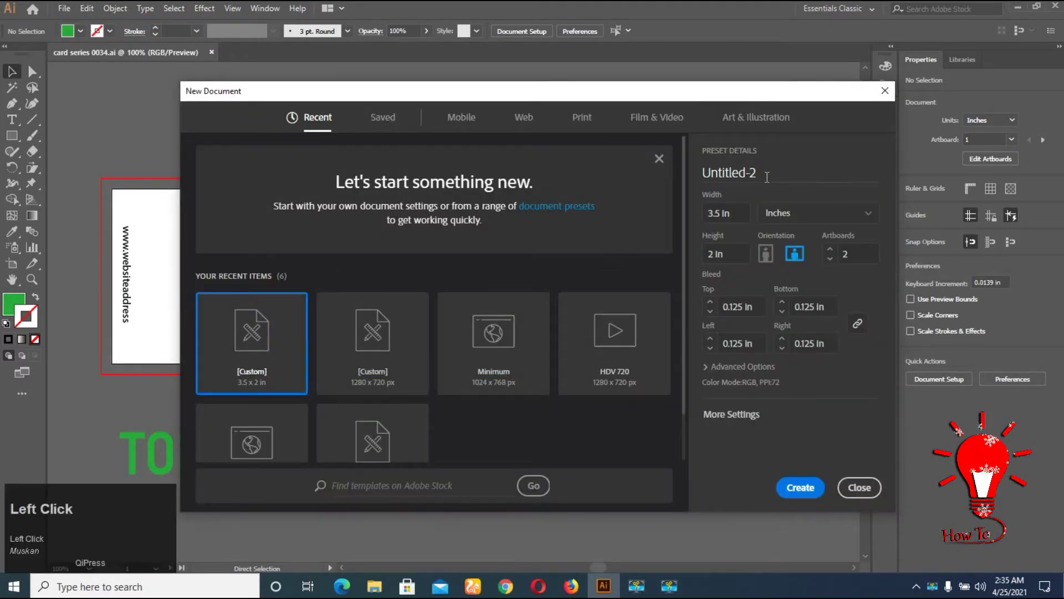
Enter 'card series 0034' as the name of the new 3.5 x 2 in document
type("card")
key("space")
type("series")
key("space")
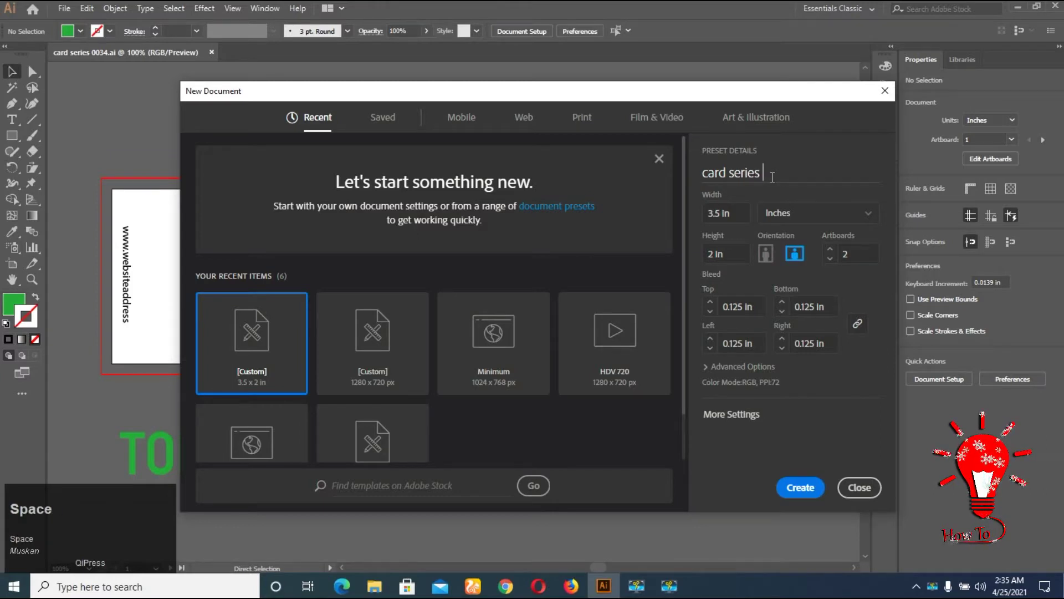
type("0034")
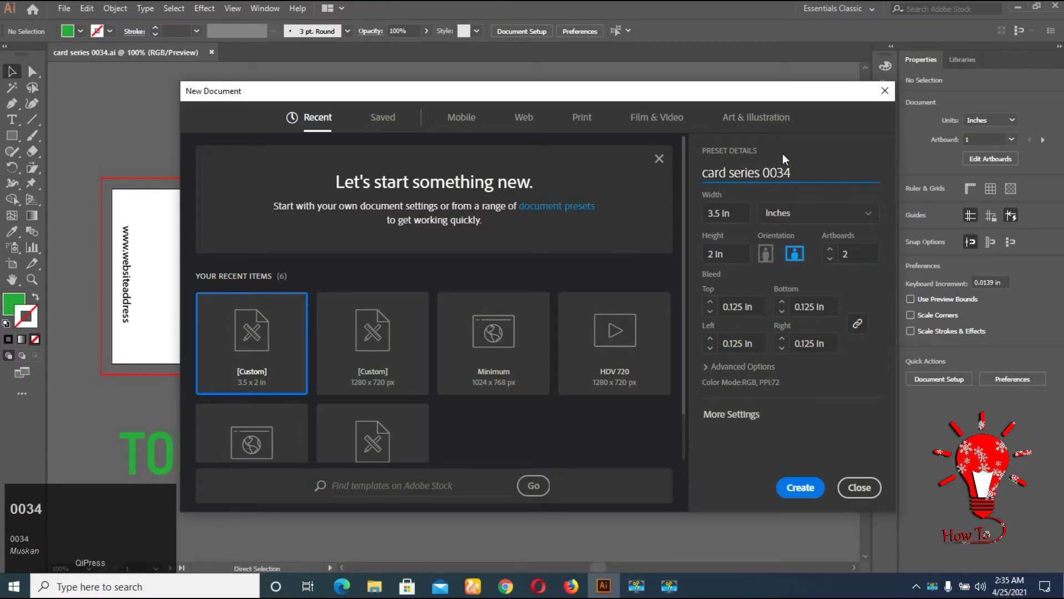
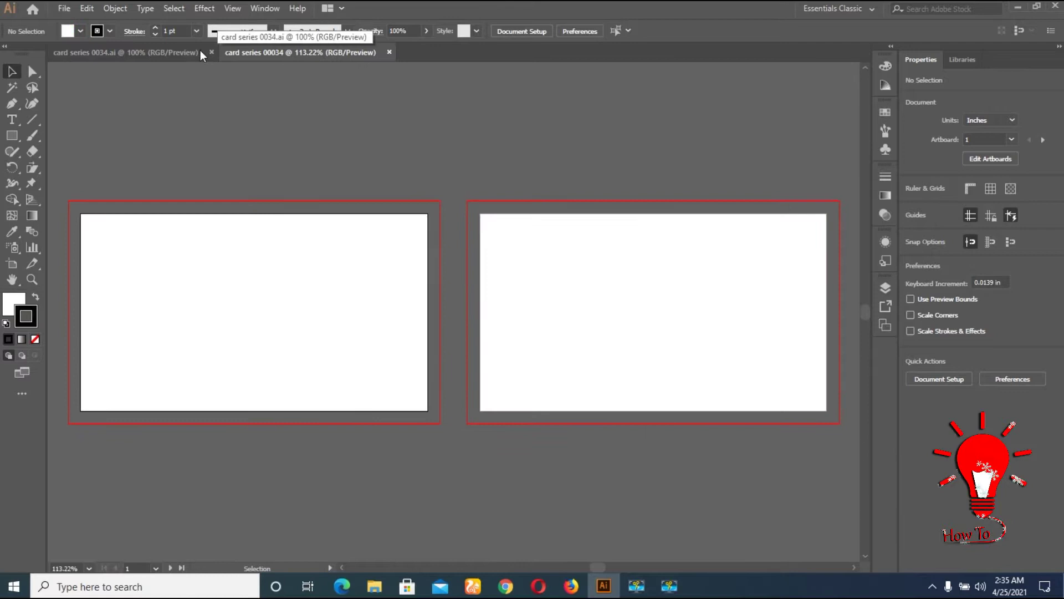
Draw rounded swatch squares and fill them green 55AA25, dark teal 17434E and beige E1DFDA
left_click_drag(186, 59, 699, 164)
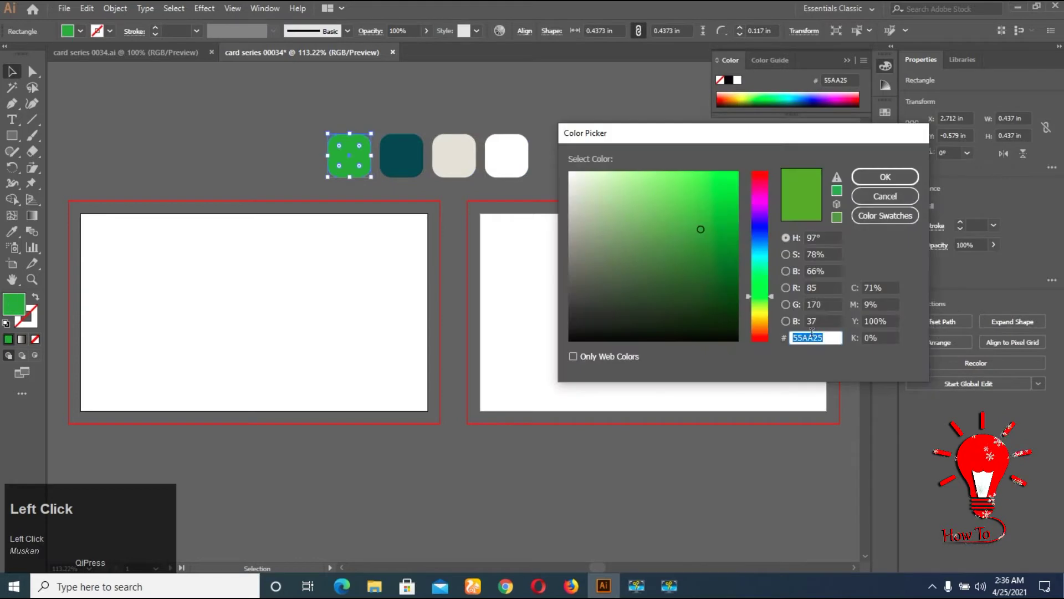
left_click(898, 175)
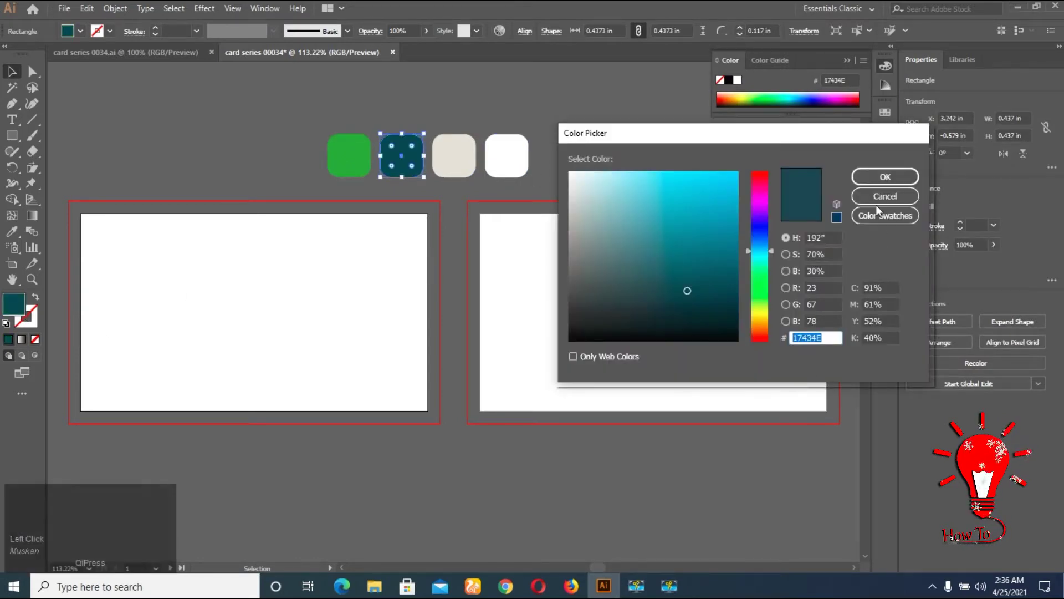
left_click(889, 185)
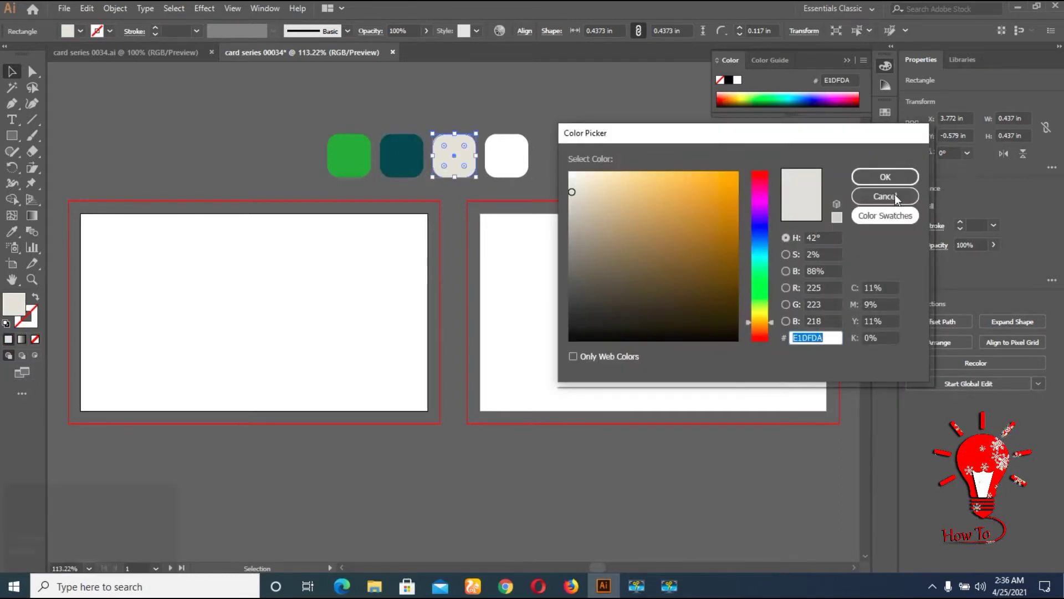
left_click(897, 186)
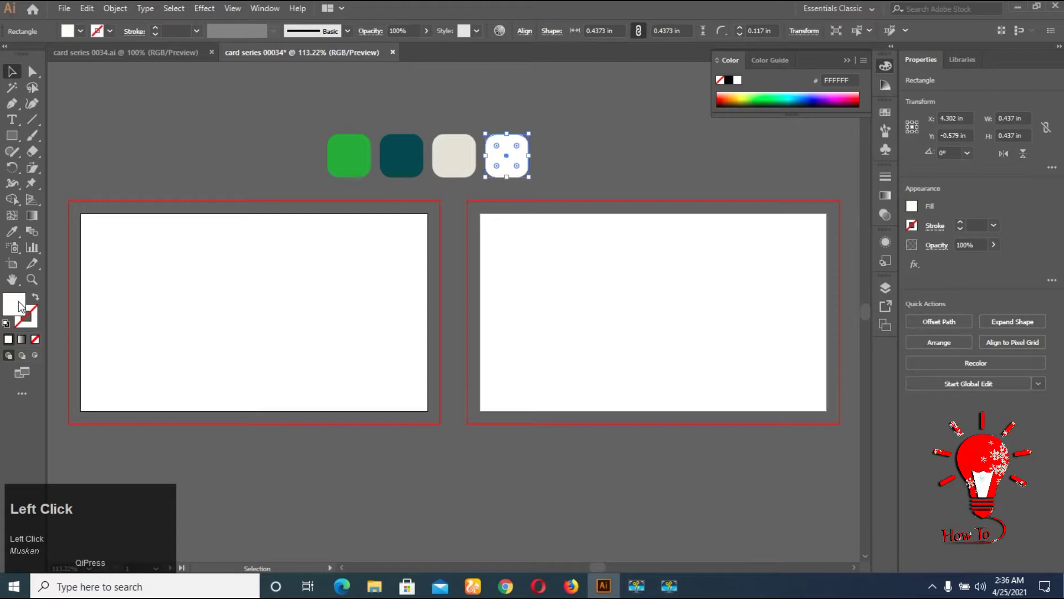
Glance at the finished reference card, then return to the new card document
left_click(876, 183)
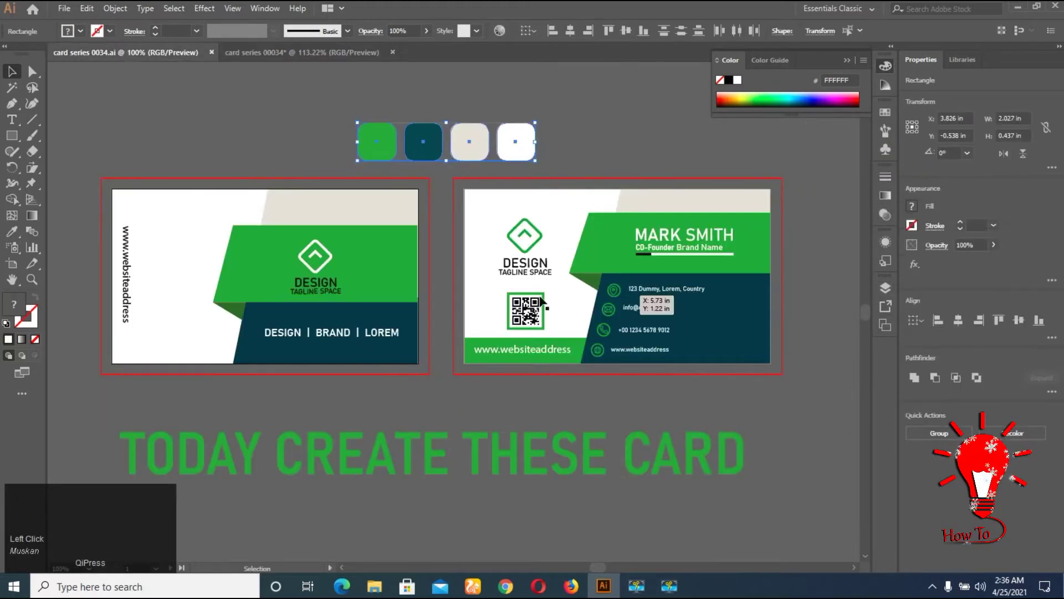
left_click(287, 59)
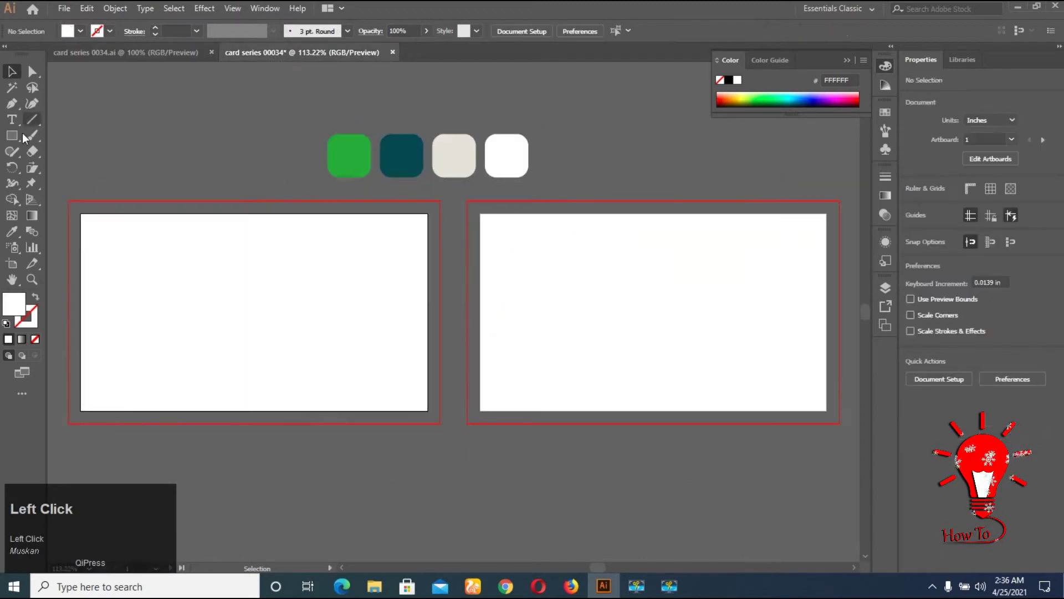
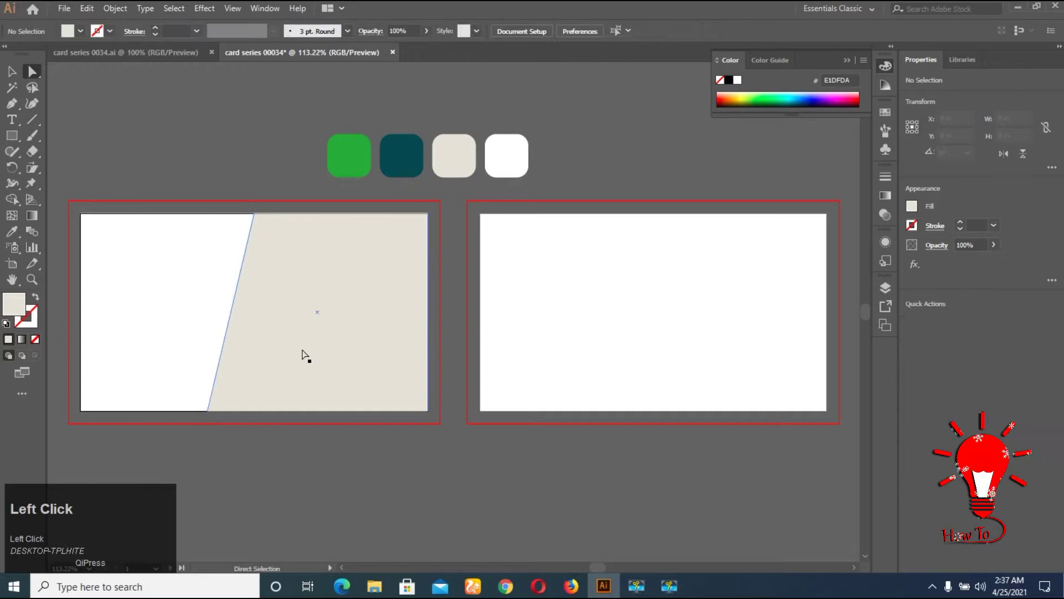
Lock the beige slanted panel in place on the right of the front card
key("ctrl+2")
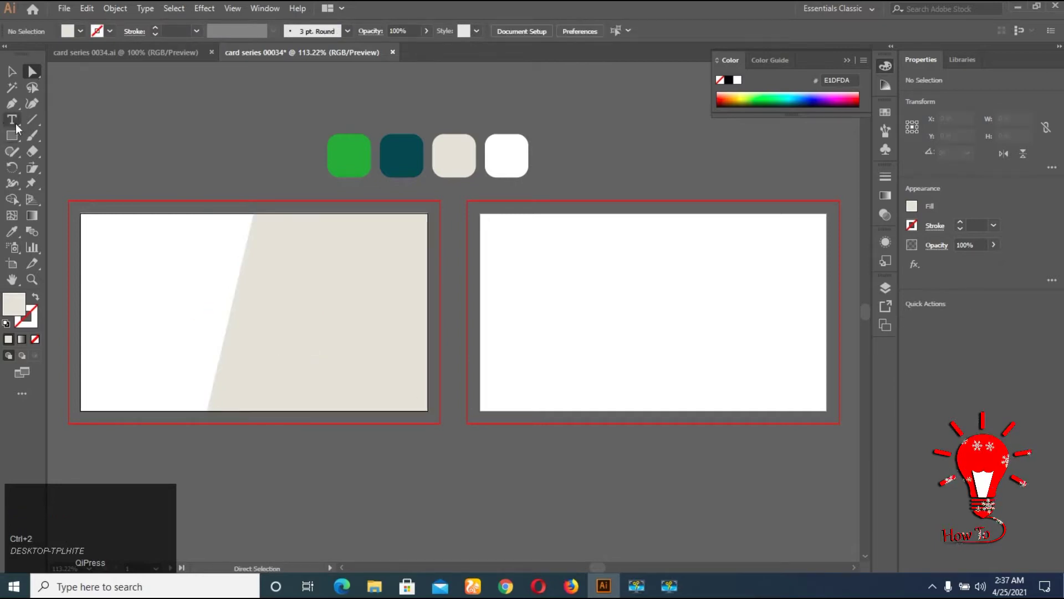
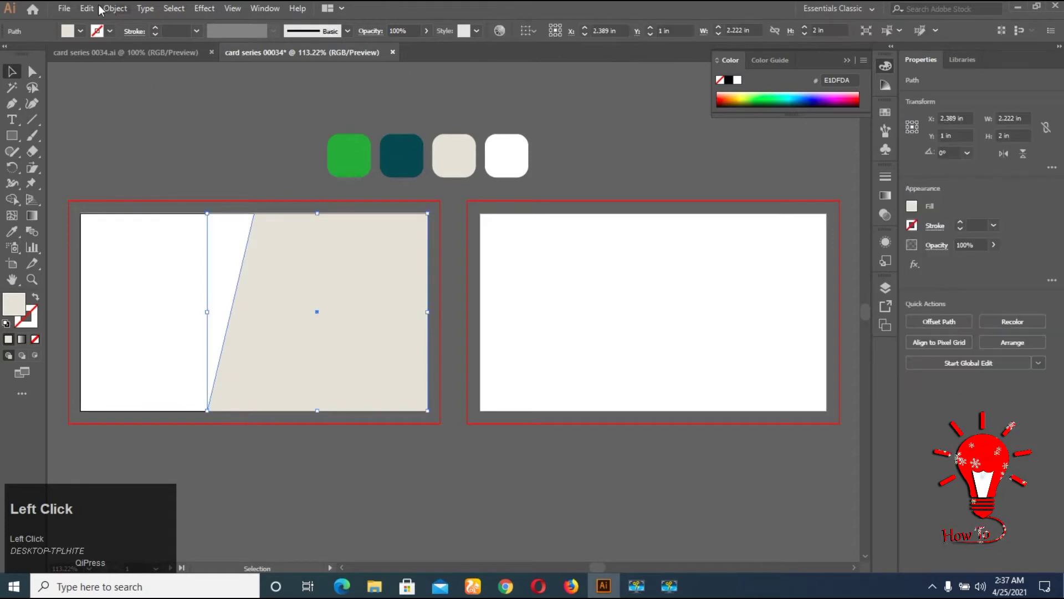
left_click(150, 79)
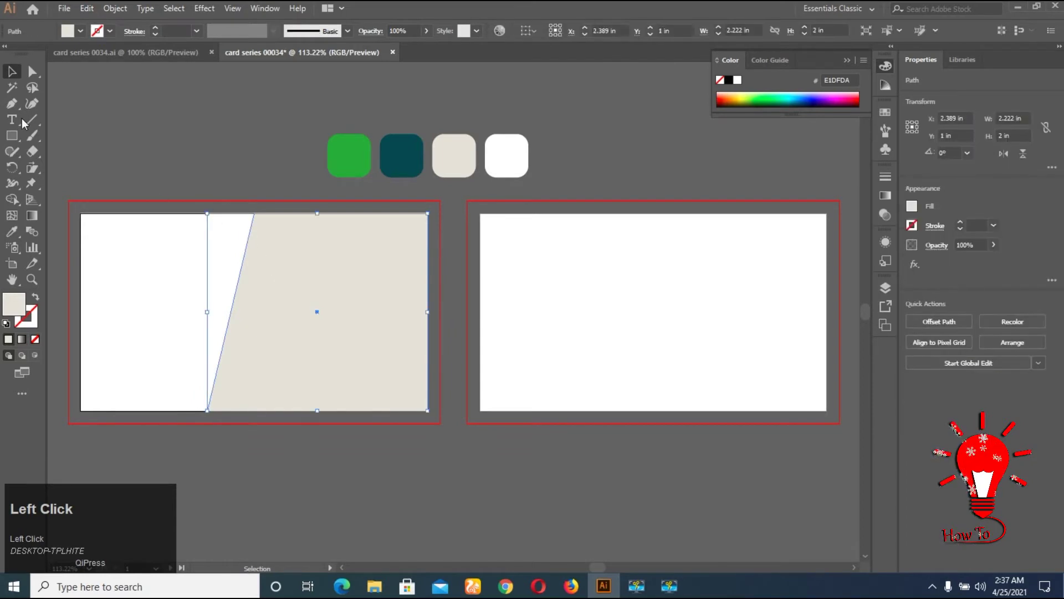
Cut the beige panel across its middle and fill the lower half dark teal
left_click(38, 77)
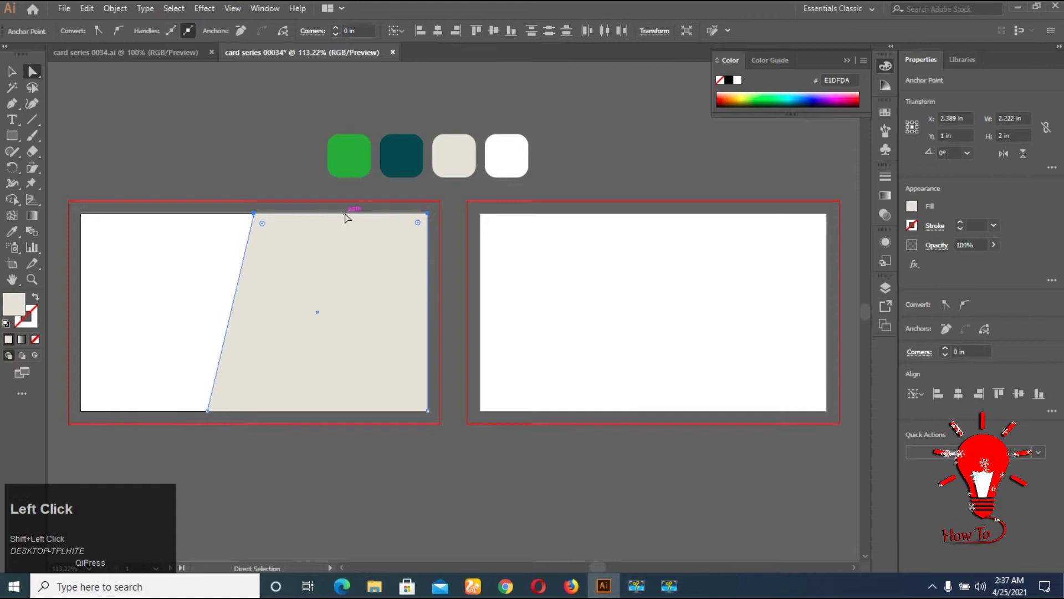
left_click_drag(349, 242, 334, 309)
left_click(334, 313)
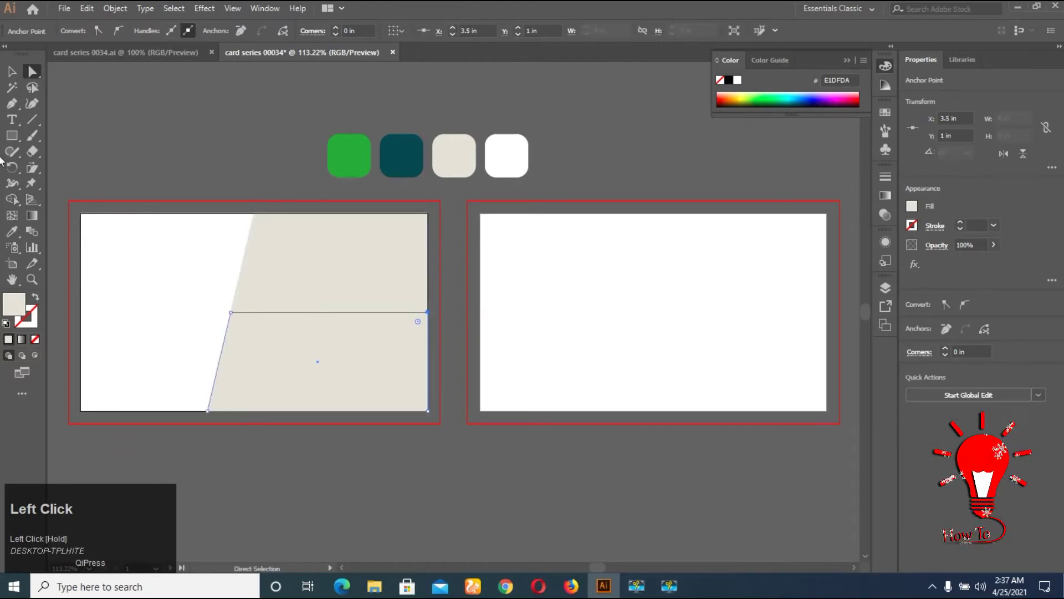
left_click(19, 235)
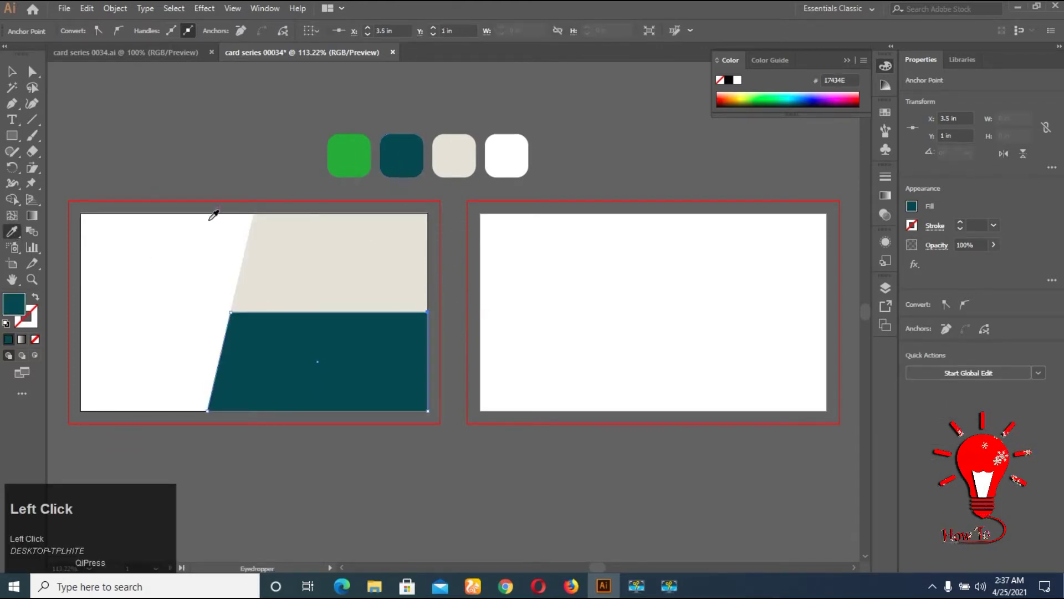
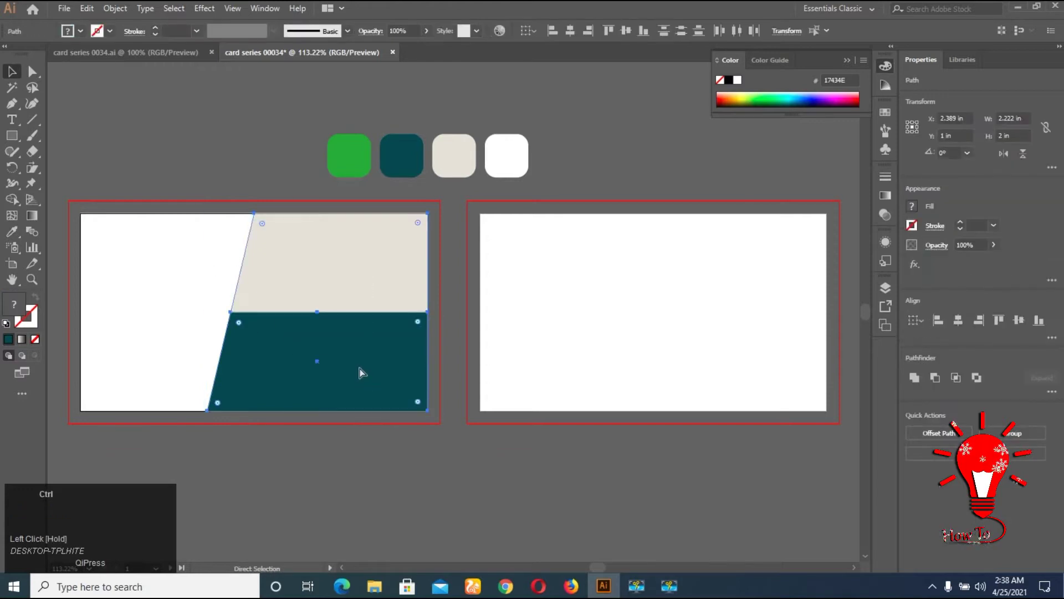
key("ctrl+2")
Draw a wide band across the card's middle and fill it with the green swatch colour
left_click(159, 281)
right_click(10, 140)
left_click_drag(79, 137, 979, 510)
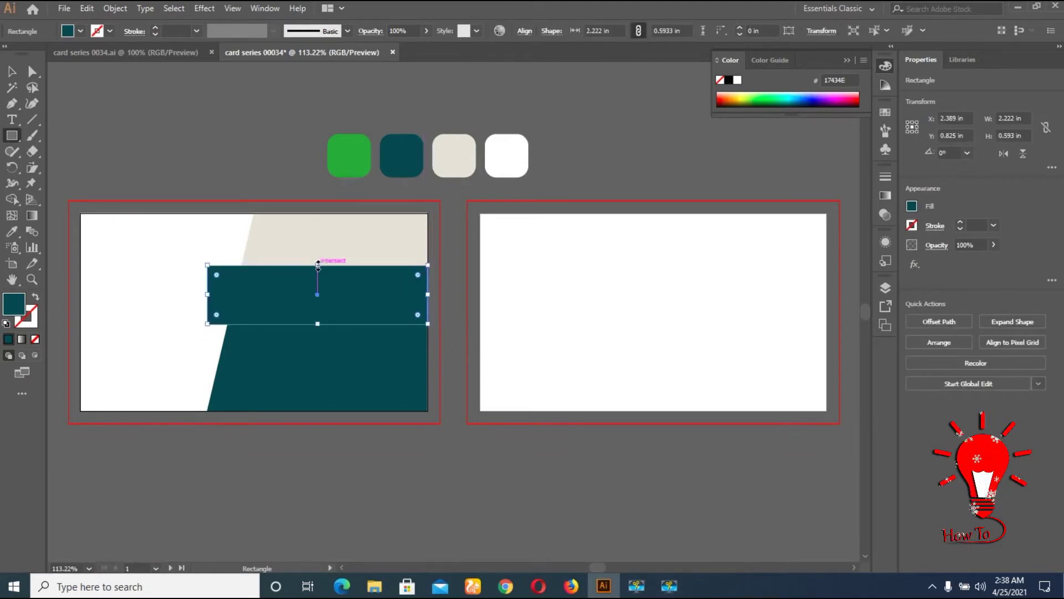
left_click(17, 78)
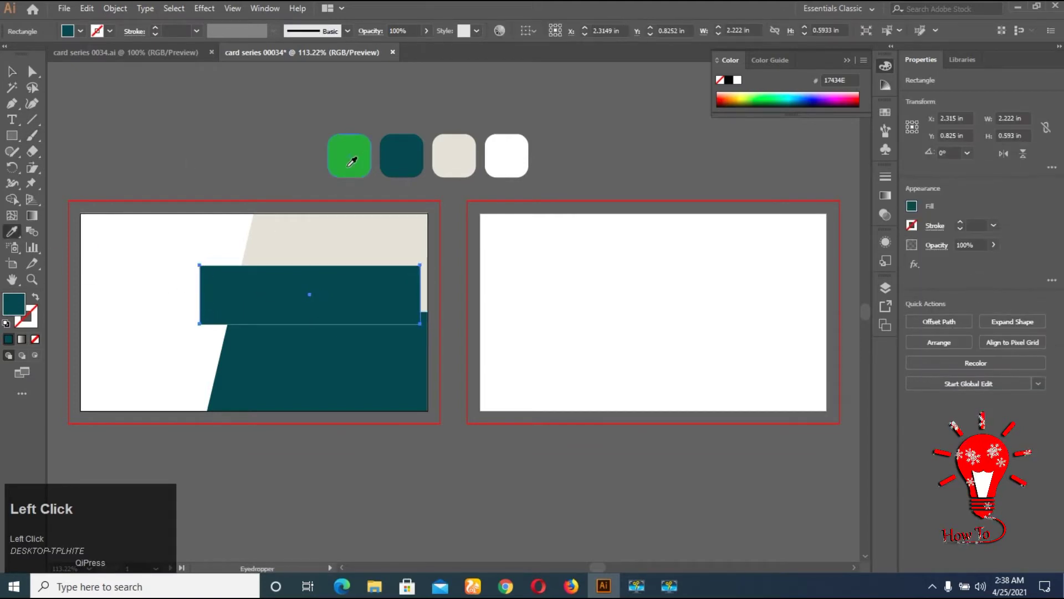
key("v")
left_click(323, 300)
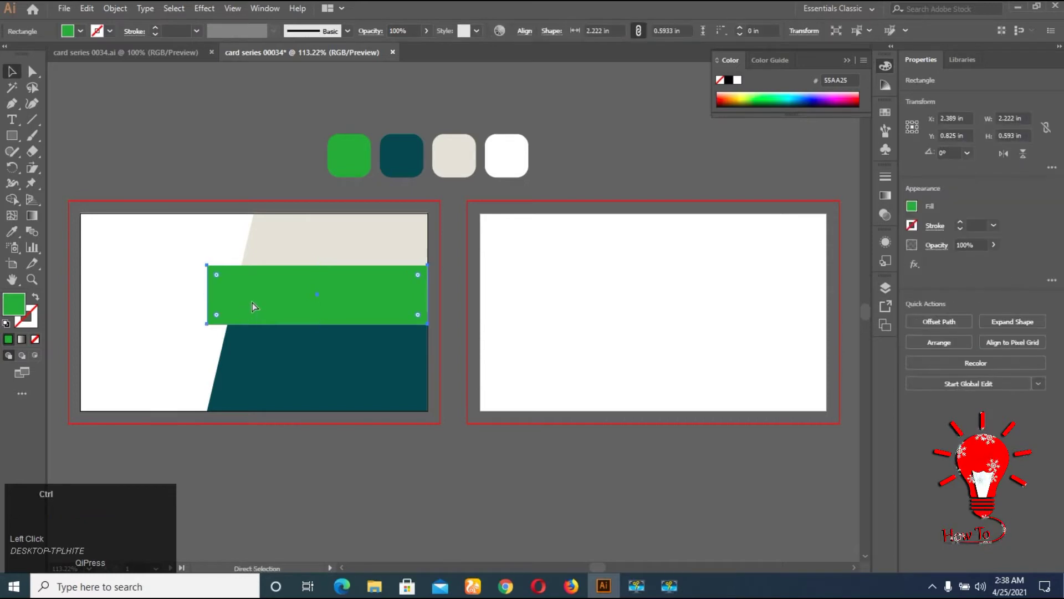
Draw a small fold triangle under the band's left end and fill it darker green
key("ctrl+2")
left_click(19, 111)
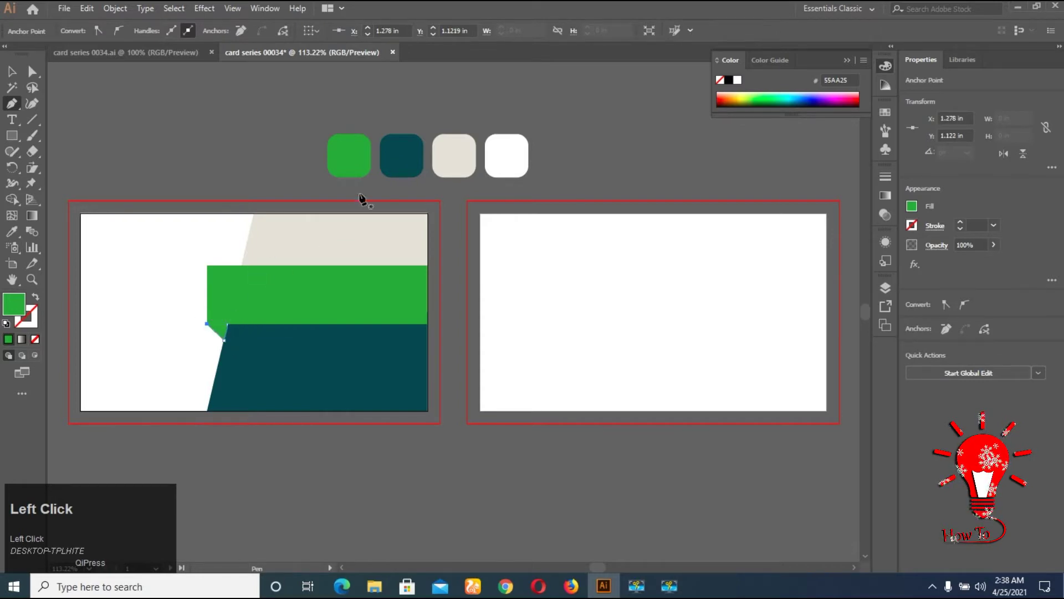
key("i")
left_click_drag(15, 306, 875, 185)
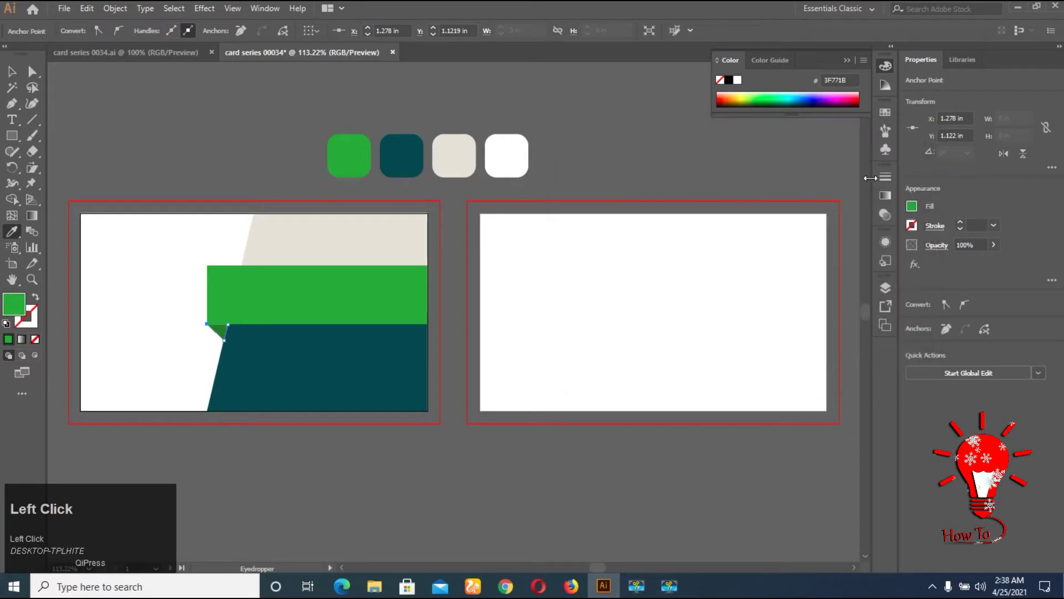
key("v")
left_click(487, 346)
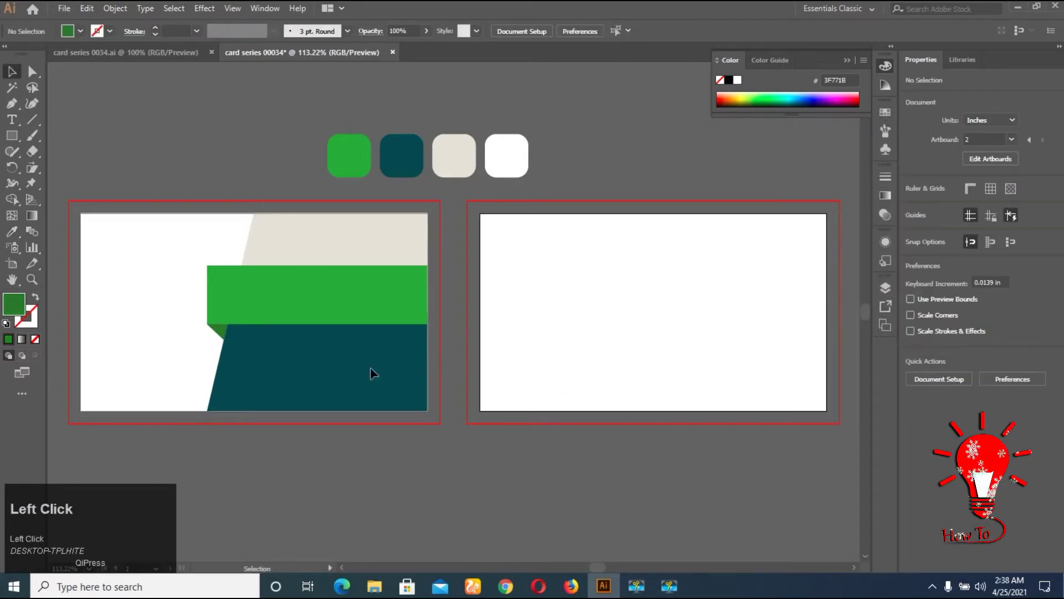
Undo the fold triangle and zoom in on the green band area
left_click_drag(195, 332, 244, 359)
key("ctrl+2")
left_click(598, 340)
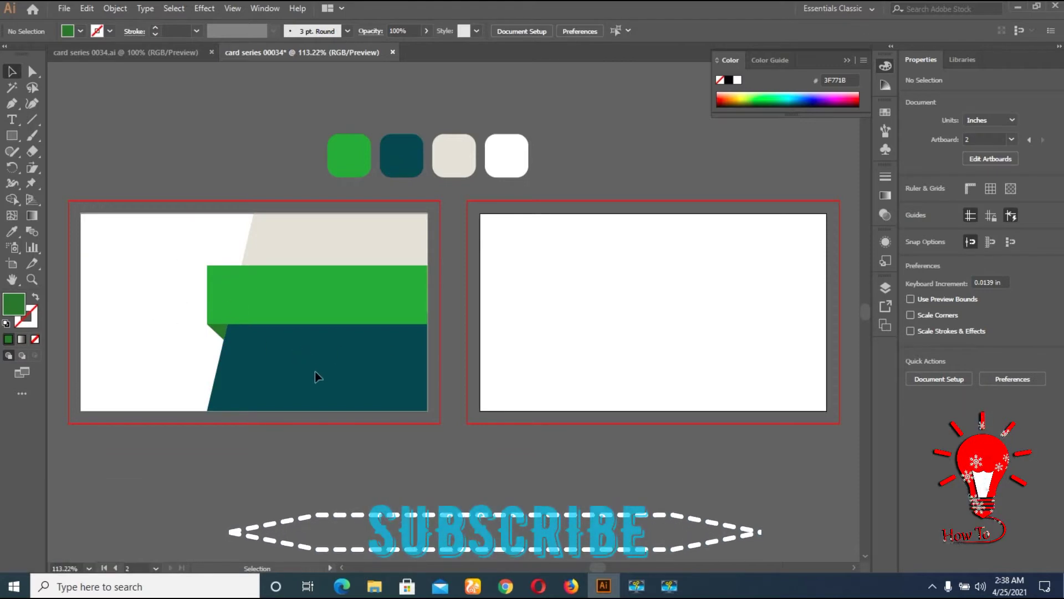
left_click(325, 308)
key("ctrl+z")
left_click(139, 325)
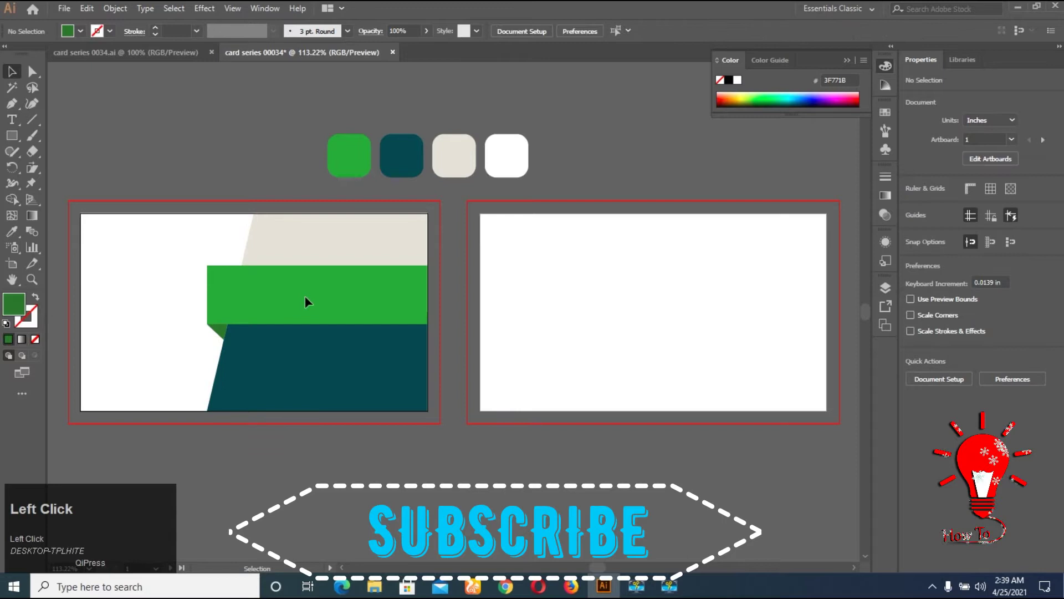
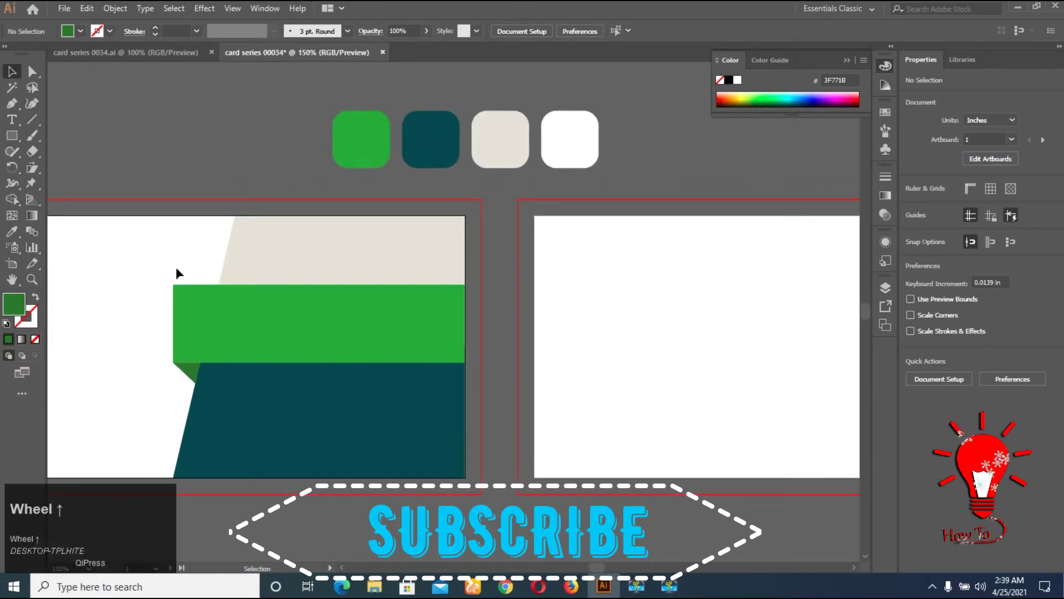
scroll("up", 3)
Select the green band from the Layers list, make it taller and nudge it lower
left_click_drag(891, 294, 164, 412)
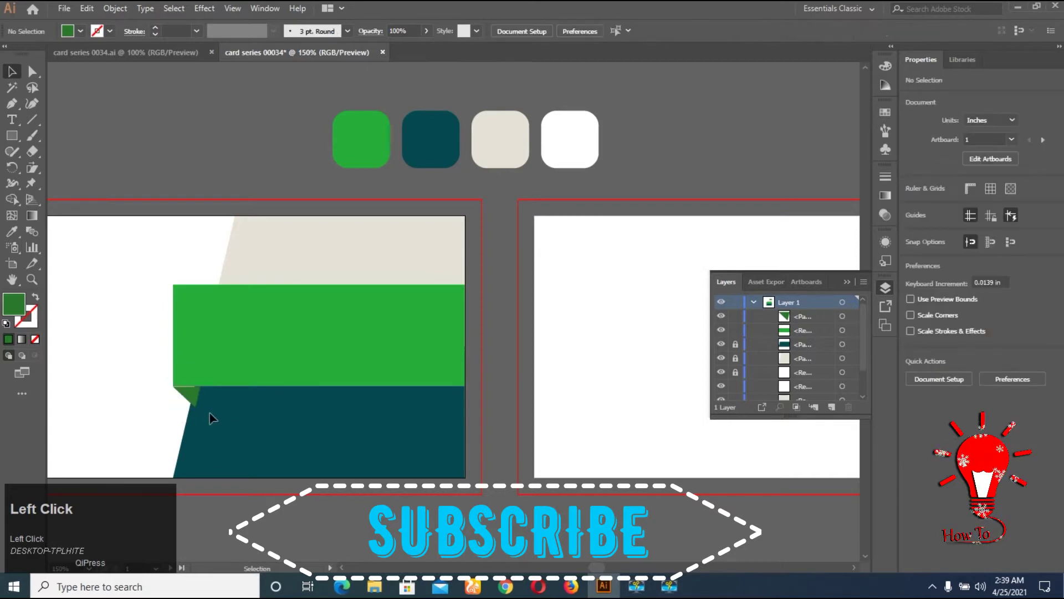
scroll("up", 3)
left_click(514, 340)
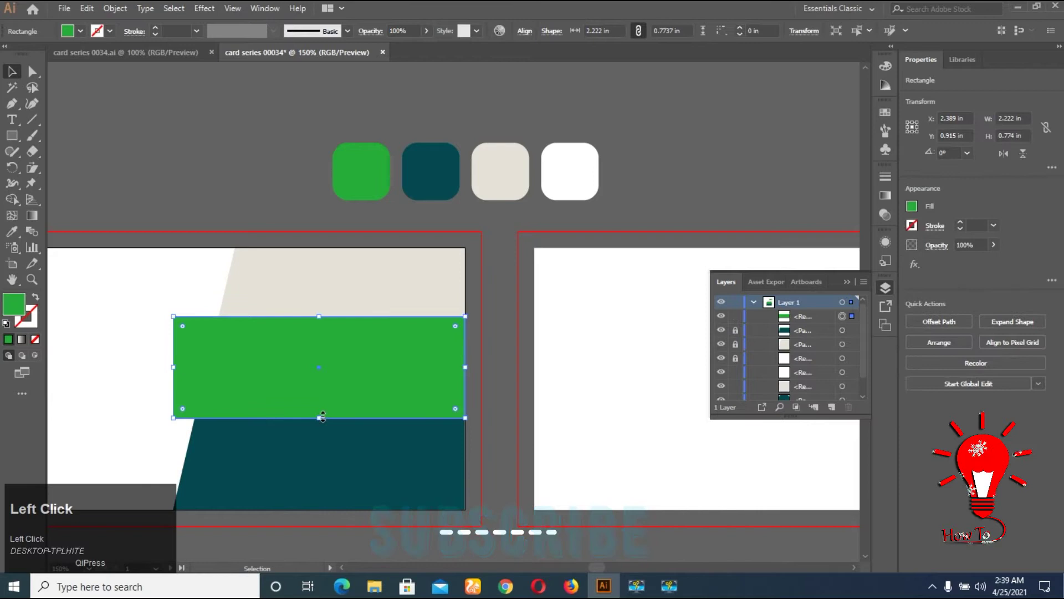
key("Down")
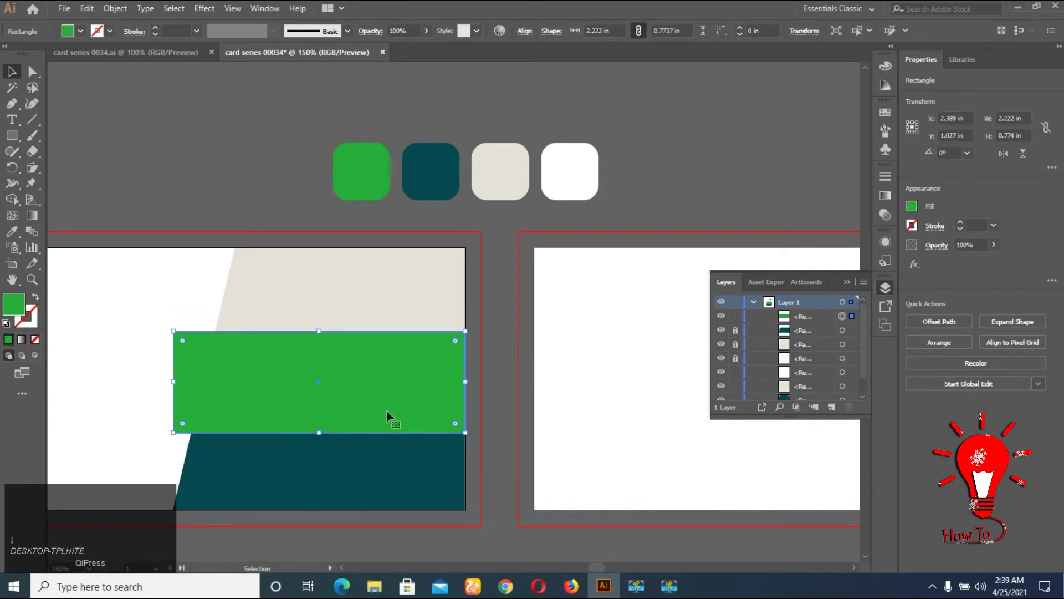
left_click(534, 409)
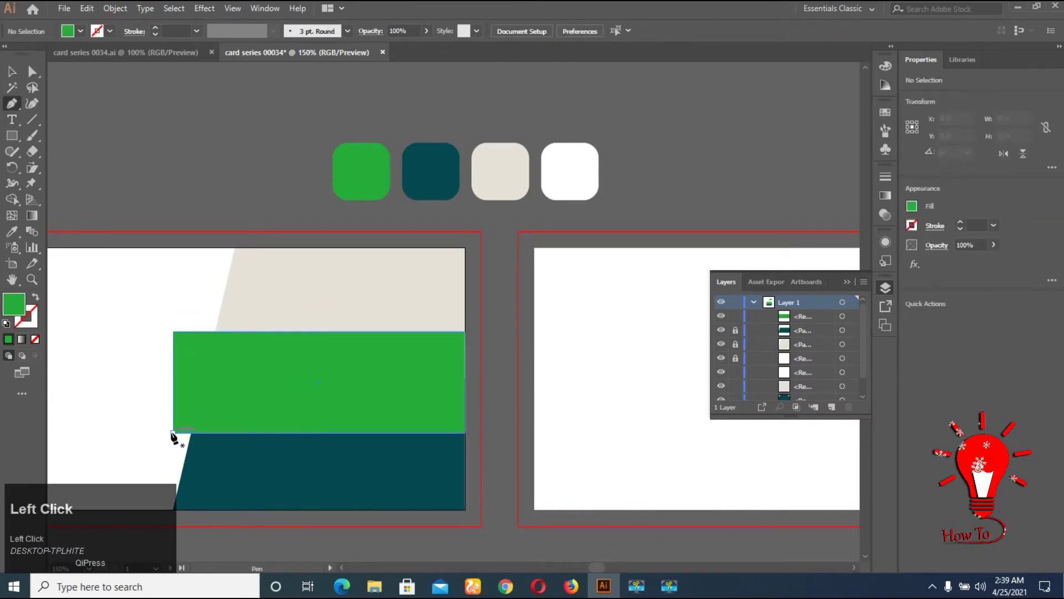
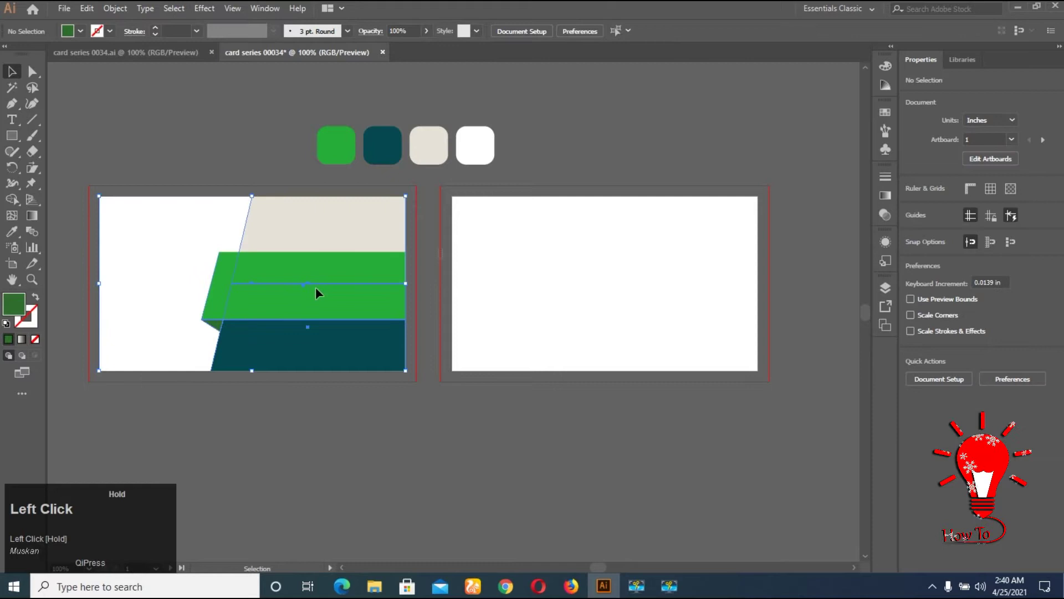
Undo the last anchor move while slanting the green band's left edge
key("ctrl+z")
Select the first card's three bands and place a copy of them on the second card
left_click(396, 451)
key("ctrl+a")
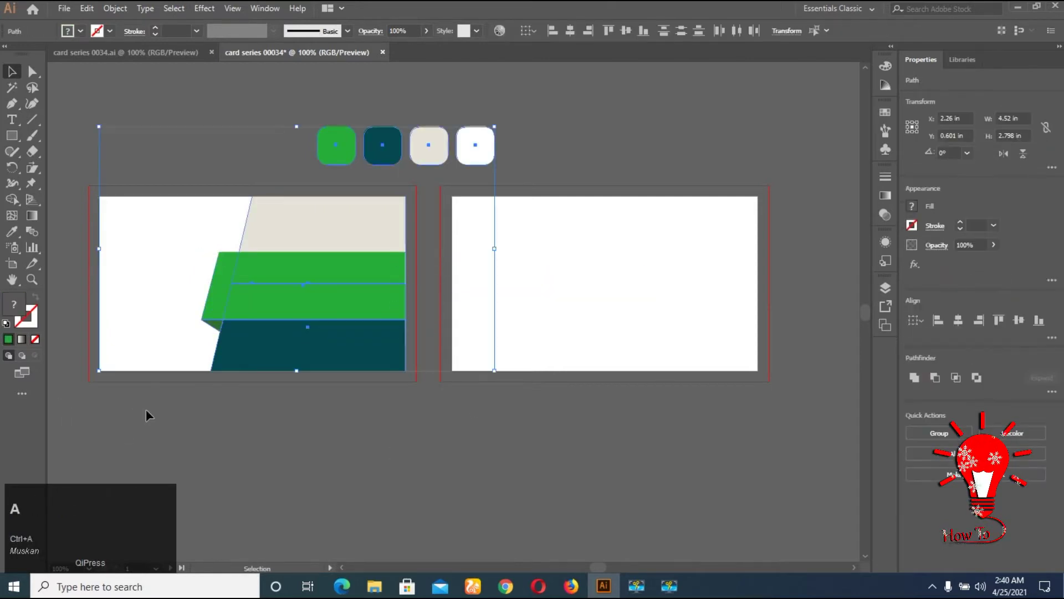
left_click_drag(250, 451, 406, 415)
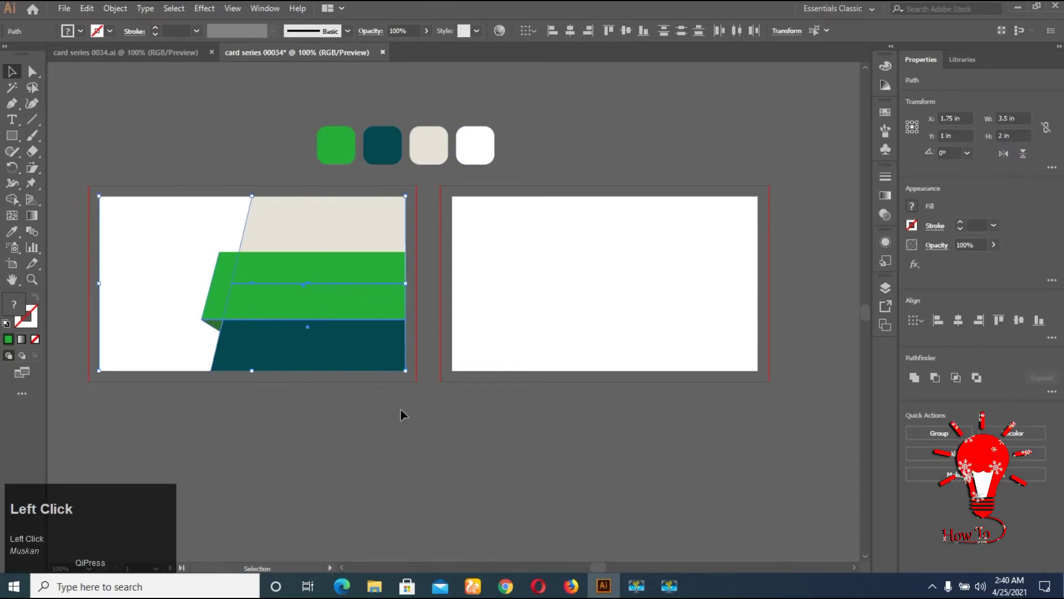
scroll("up", 3)
scroll("down", 3)
left_click_drag(224, 314, 565, 425)
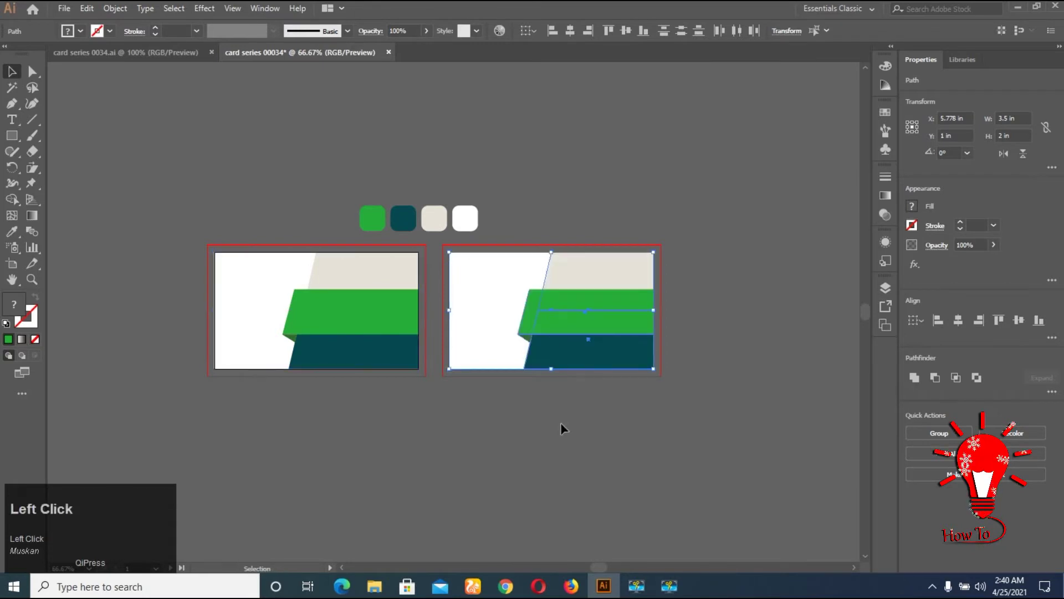
scroll("up", 3)
Raise the second card's green band and send the small corner piece one level backward
left_click(620, 320)
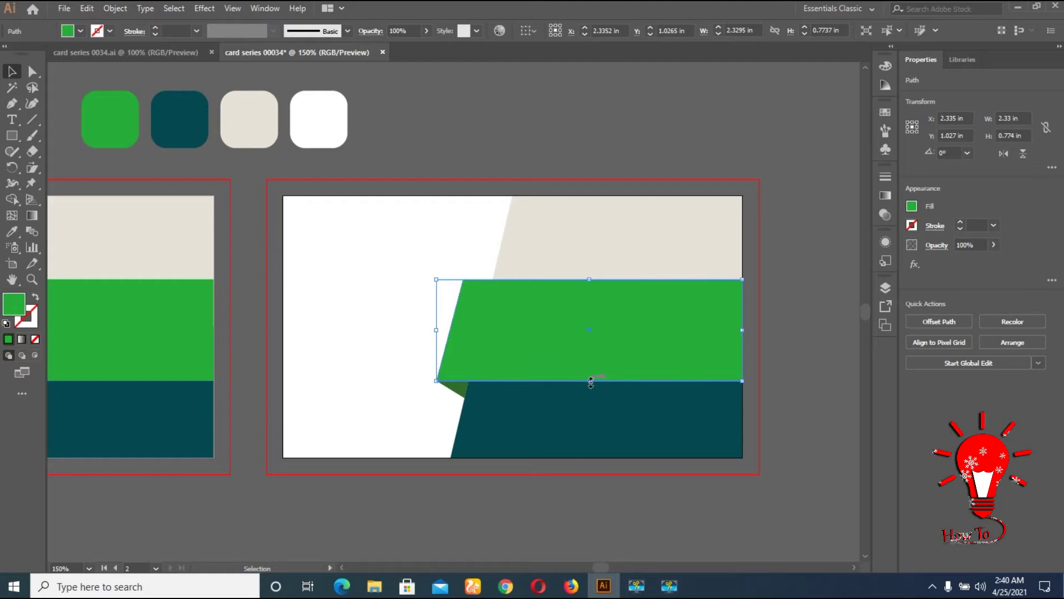
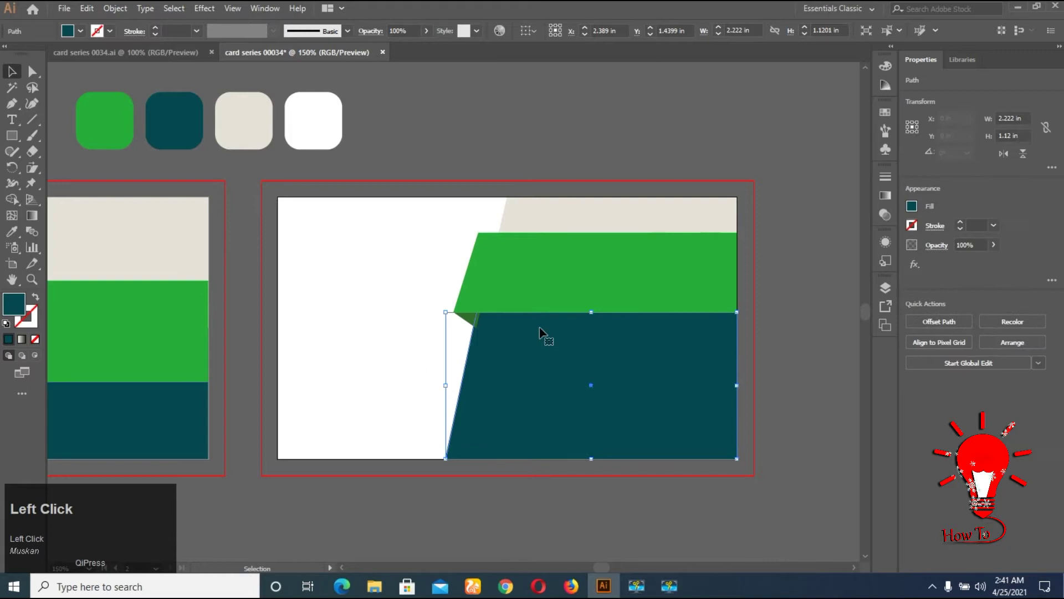
right_click(469, 321)
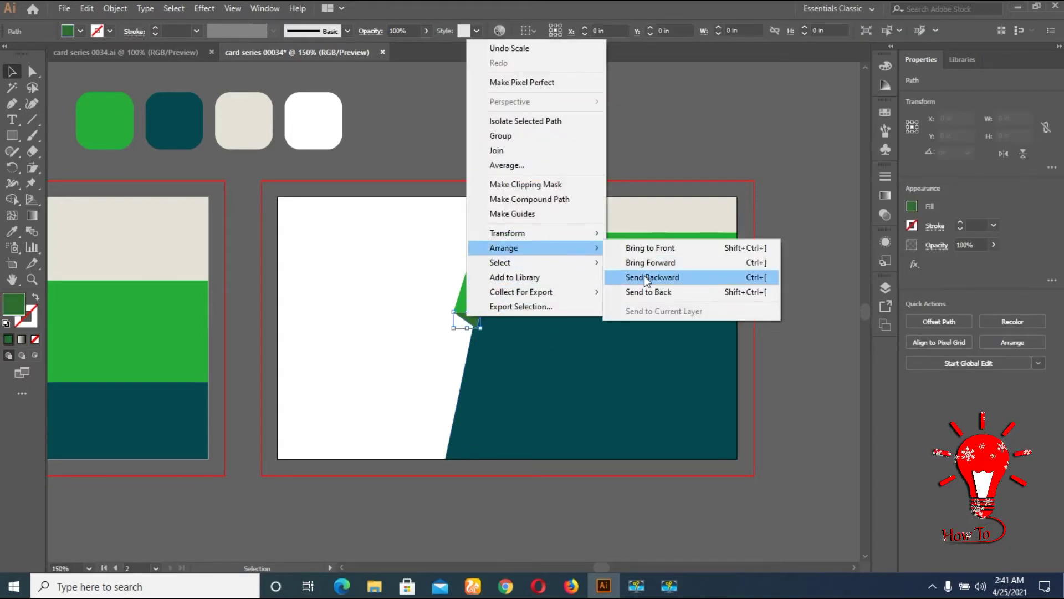
left_click(649, 279)
right_click(477, 318)
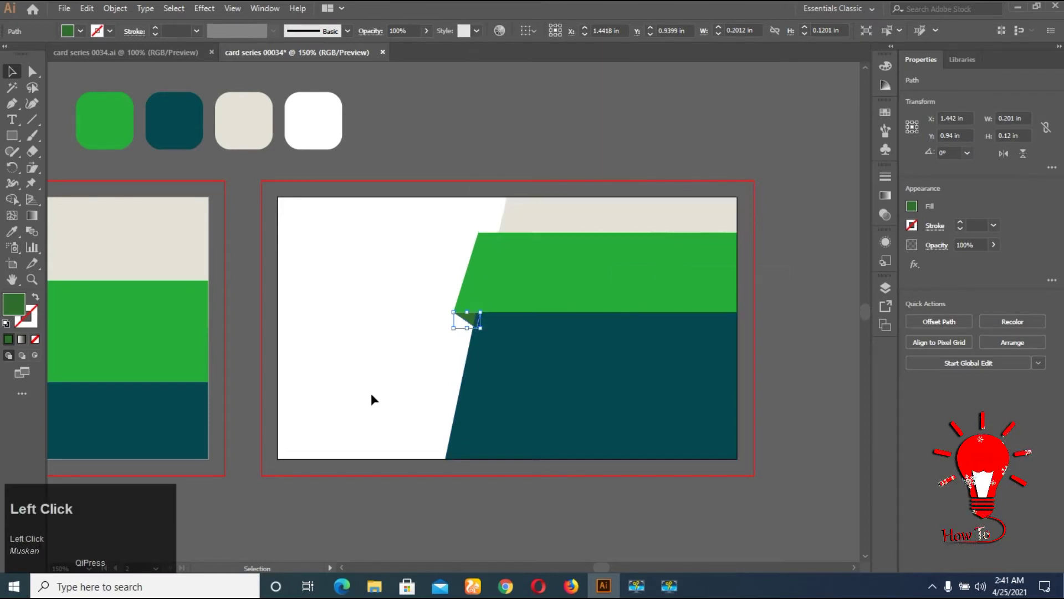
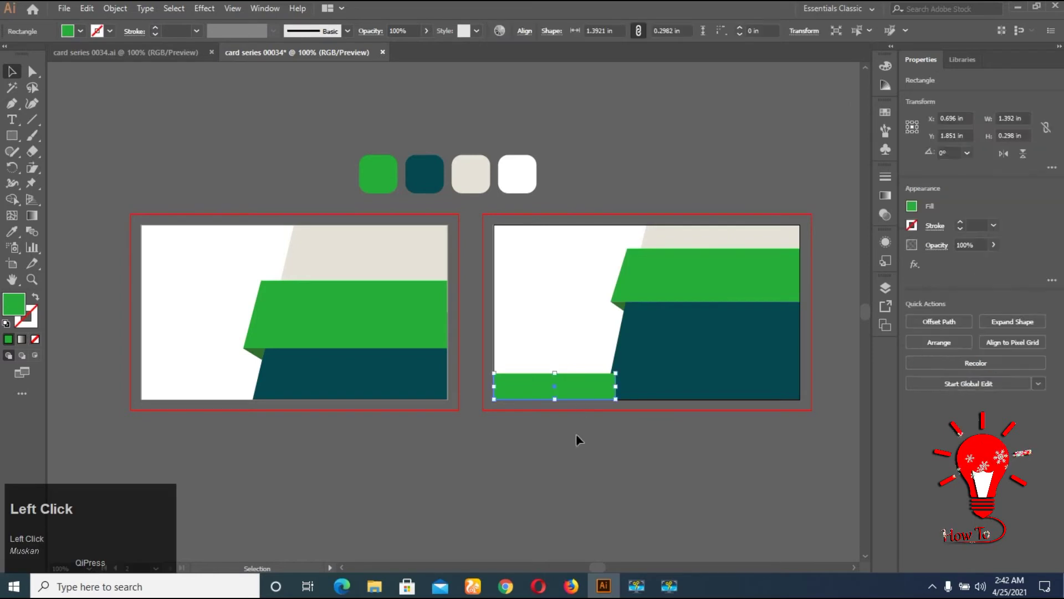
Send the green bottom strip behind the dark teal band via Arrange > Send Backward
right_click(577, 390)
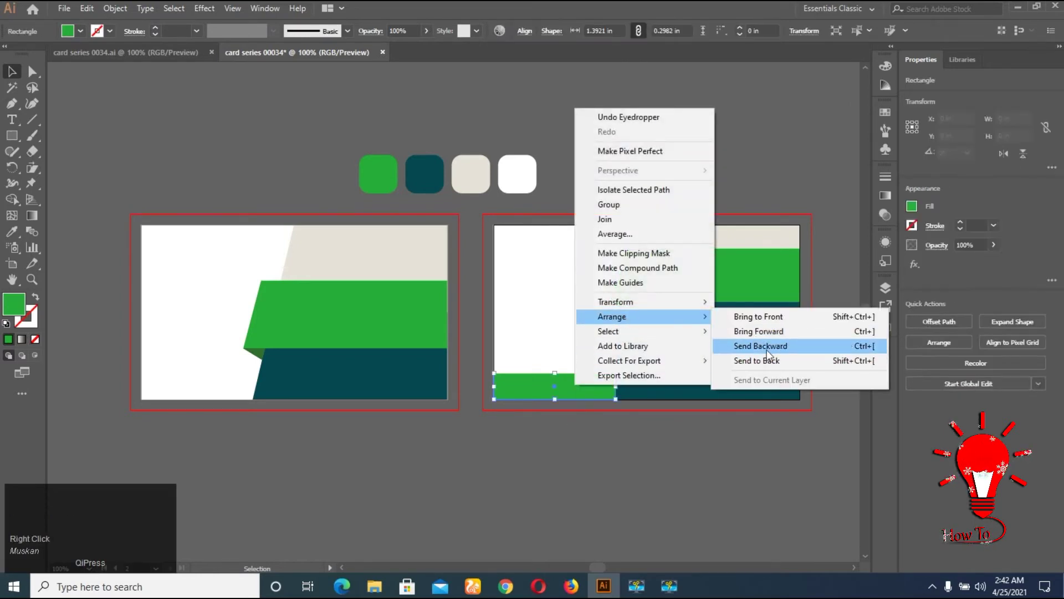
right_click(594, 400)
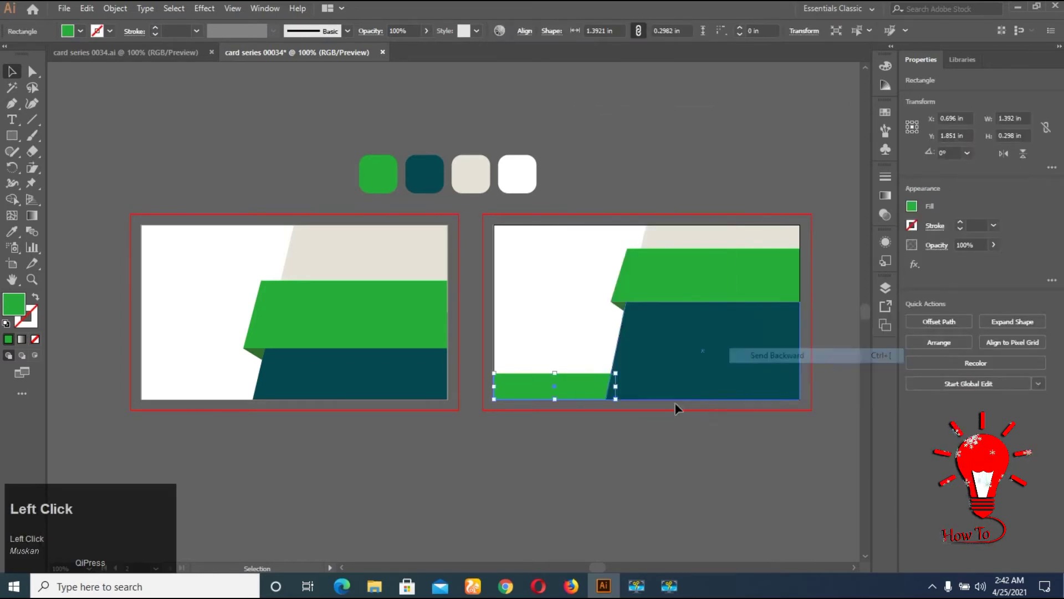
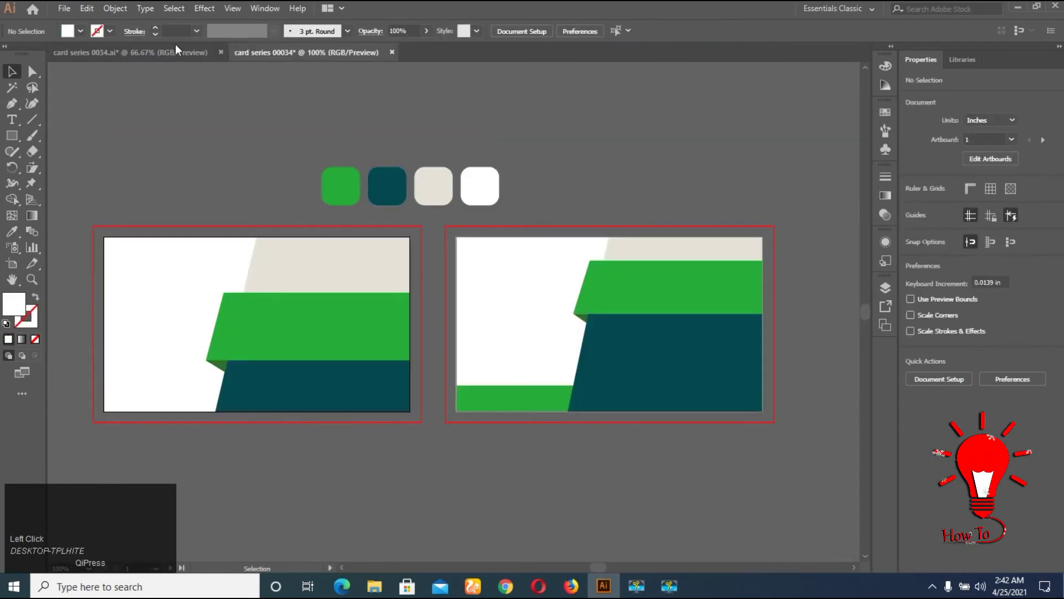
Select the logos, name, QR code and contact details in the template file for copying
left_click_drag(163, 58, 713, 462)
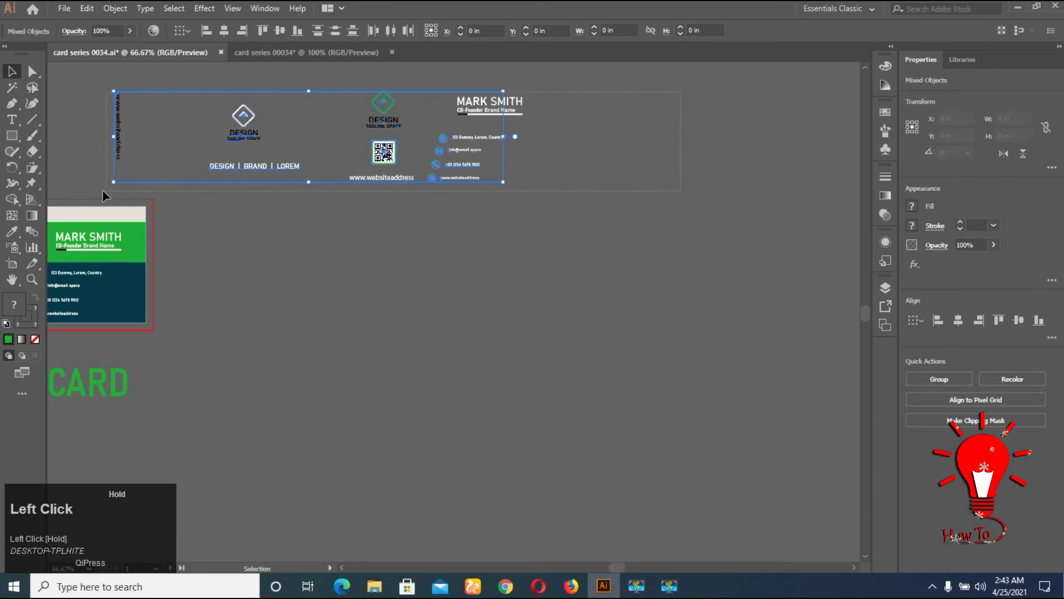
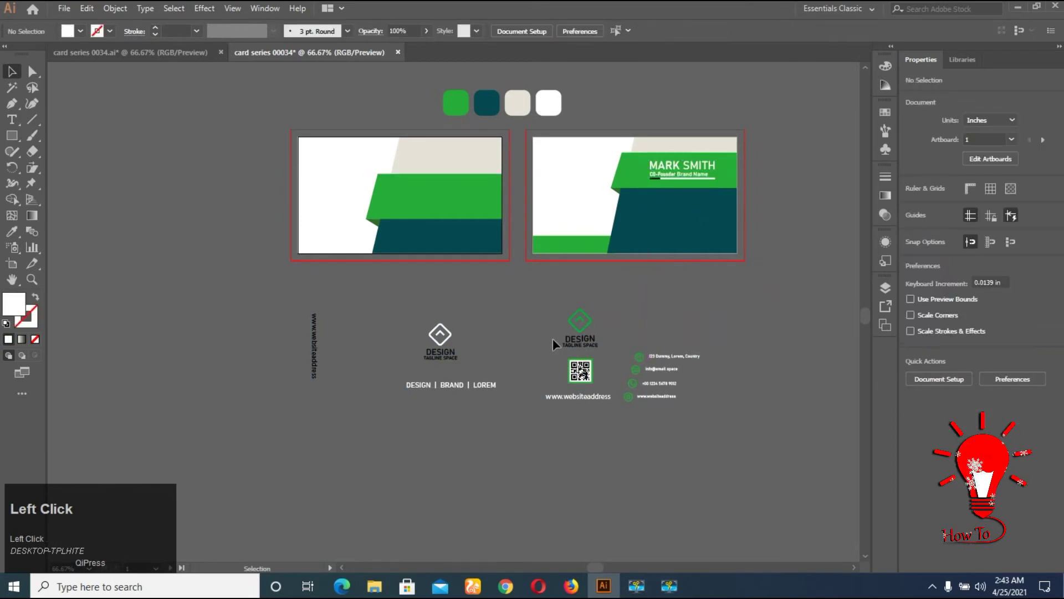
Place the vertical website address on the first card and the logo and details onto both cards
left_click_drag(321, 345, 667, 47)
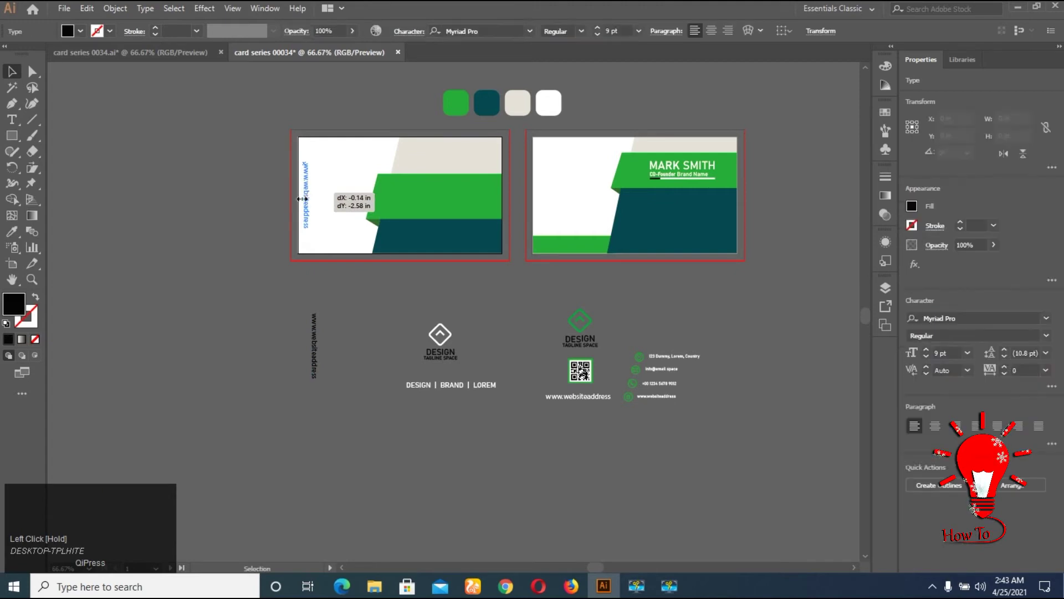
left_click_drag(276, 190, 622, 344)
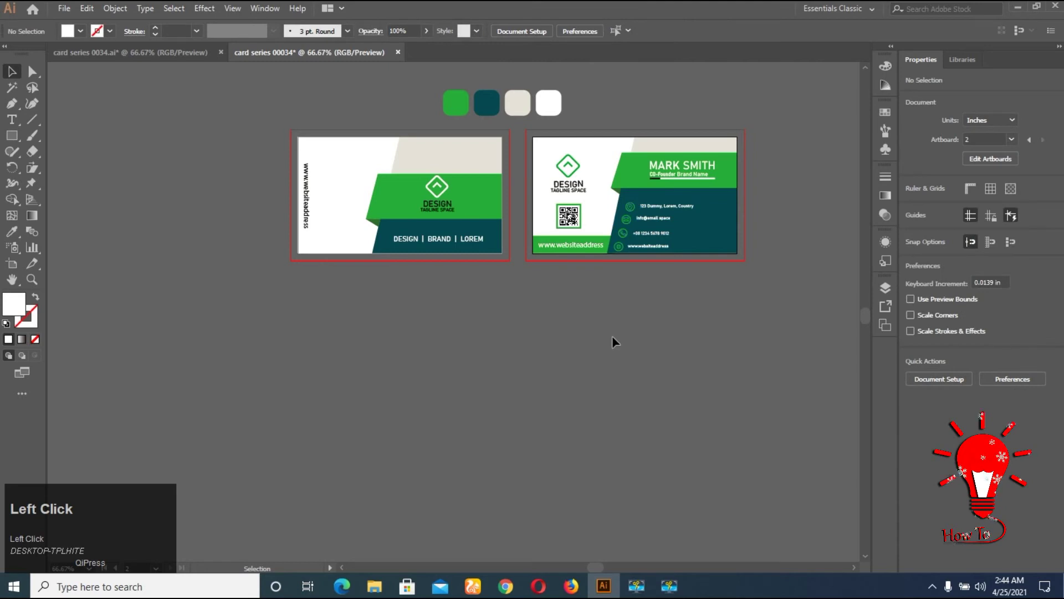
Zoom in and centre both finished cards in the view, ready for the closing text
scroll("up", 3)
key("ctrl+1")
key("space")
left_click_drag(529, 156, 681, 92)
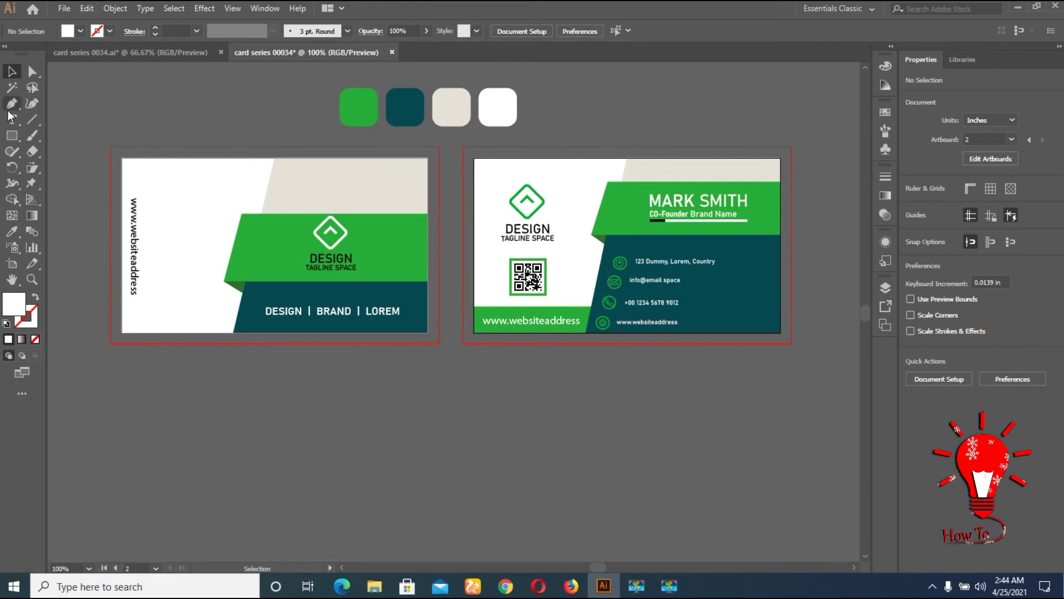
left_click(16, 123)
Type the first line thanking viewers for watching and asking them to like, share and subscribe
key("shift+t")
type("hanks")
key("space")
type("for")
key("space")
type("watching")
key("space")
type("lz")
key("space")
type("like")
key("space")
type("sha")
key("space")
type("and")
key("space")
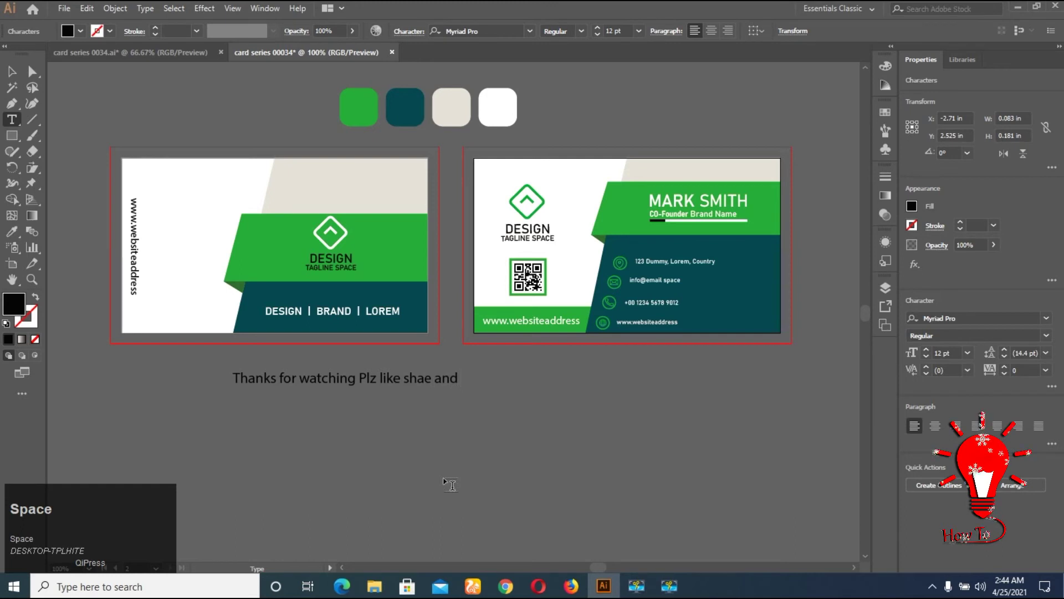
type("asl")
key("o")
key("space")
type("lso")
key("space")
type("ubsribed")
Add a second line naming 'How To Design'
key("space")
key("Return")
type("ow")
key("space")
type("o")
key("shift+space")
type("esidn")
type("n")
Start a third line announcing the next video on these cards
key("space")
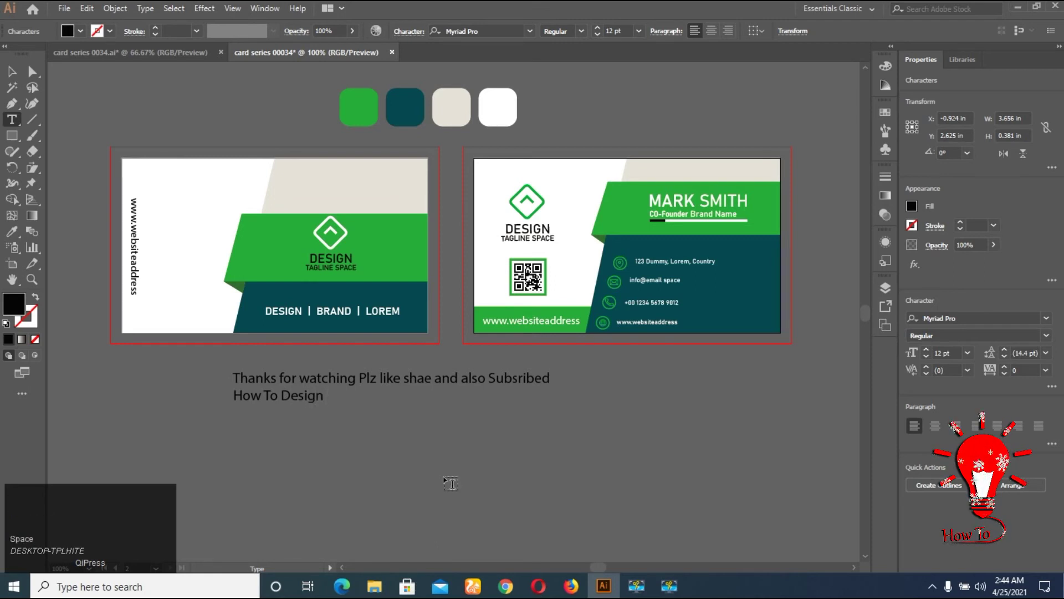
key("shift+Return")
type("ext")
key("space")
type("video")
key("space")
type("on")
key("space")
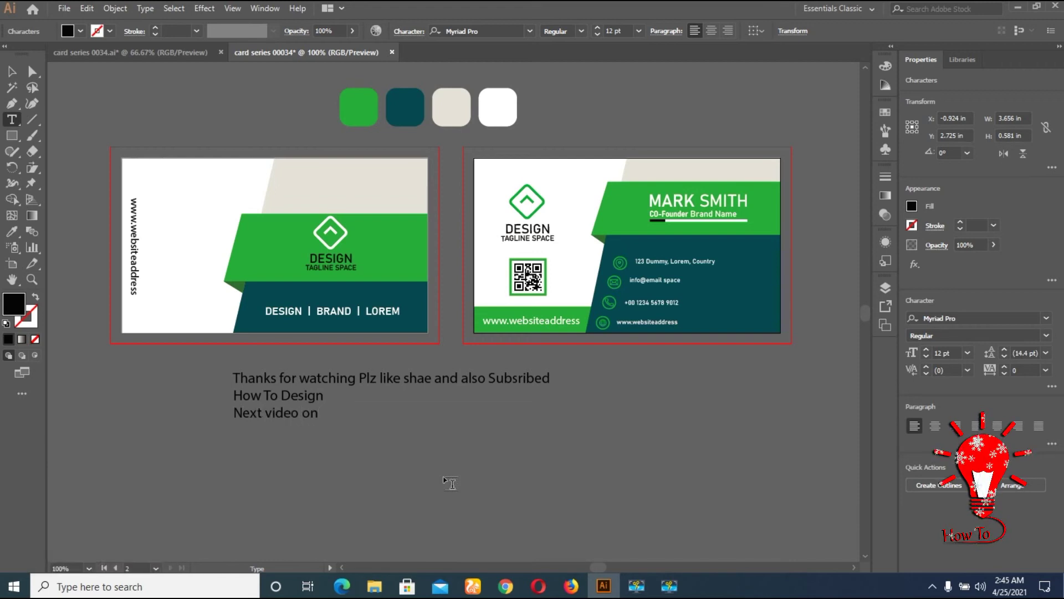
key("space")
type("these")
key("space")
type("card")
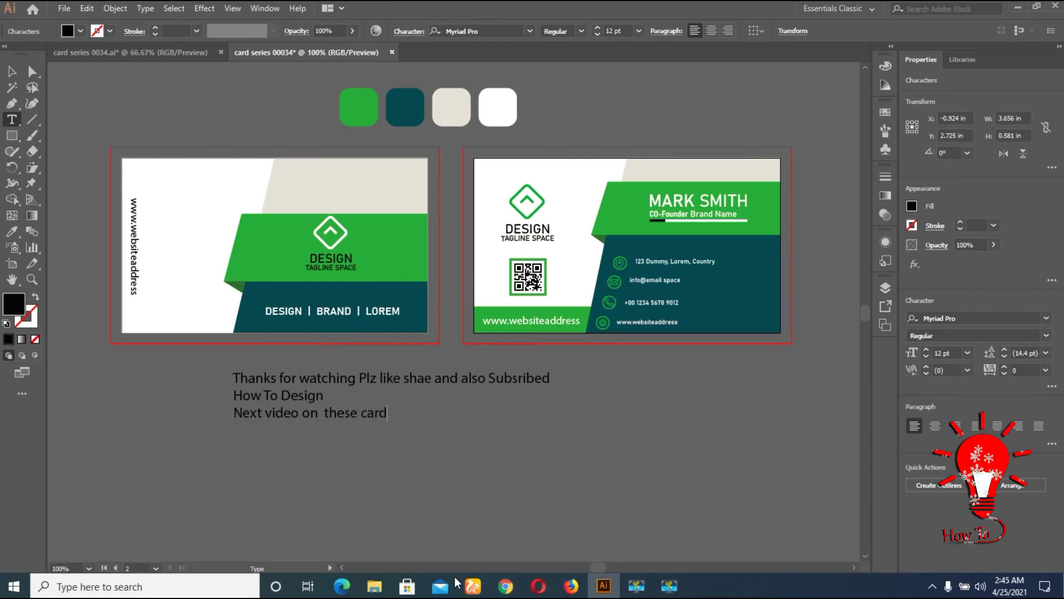
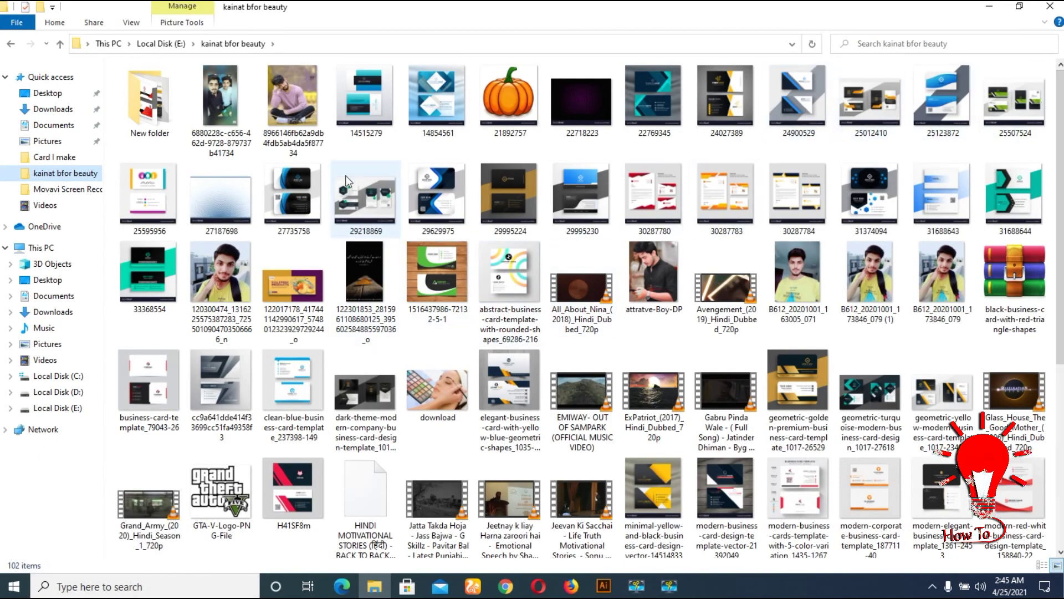
scroll("down", 3)
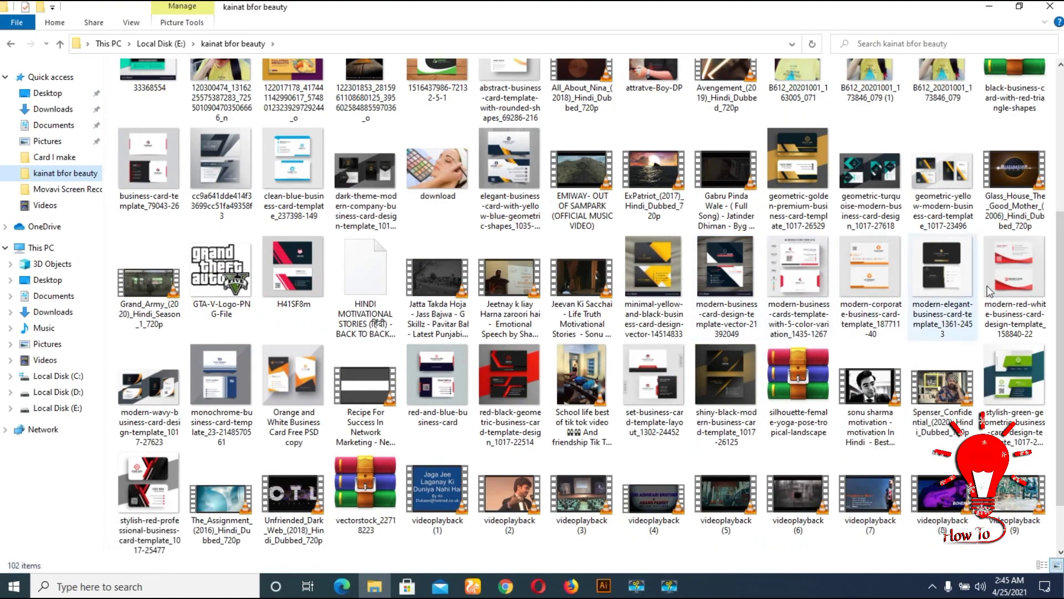
left_click(1027, 266)
scroll("down", 3)
left_click(883, 489)
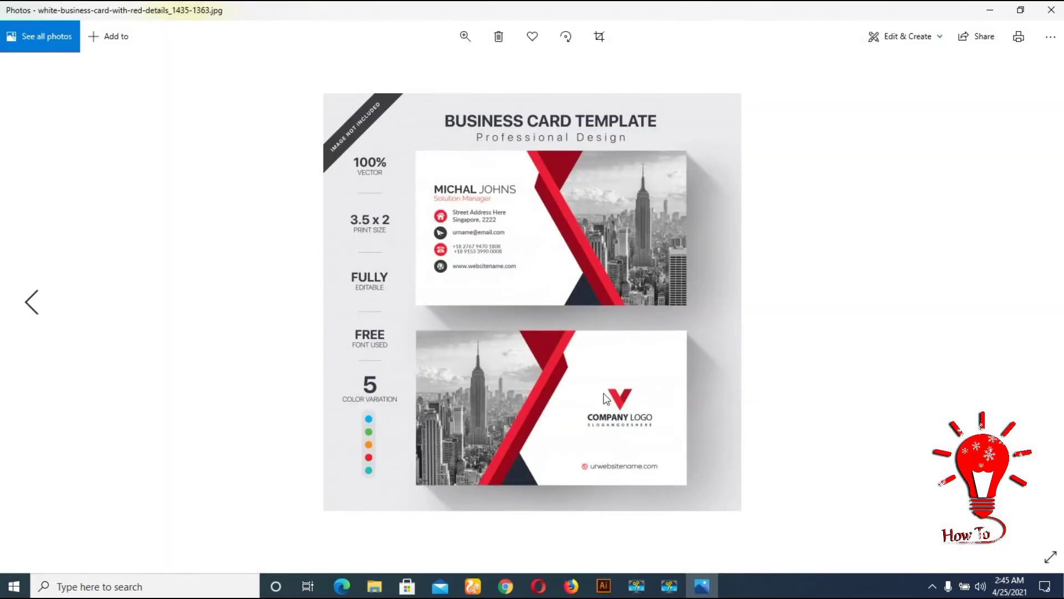
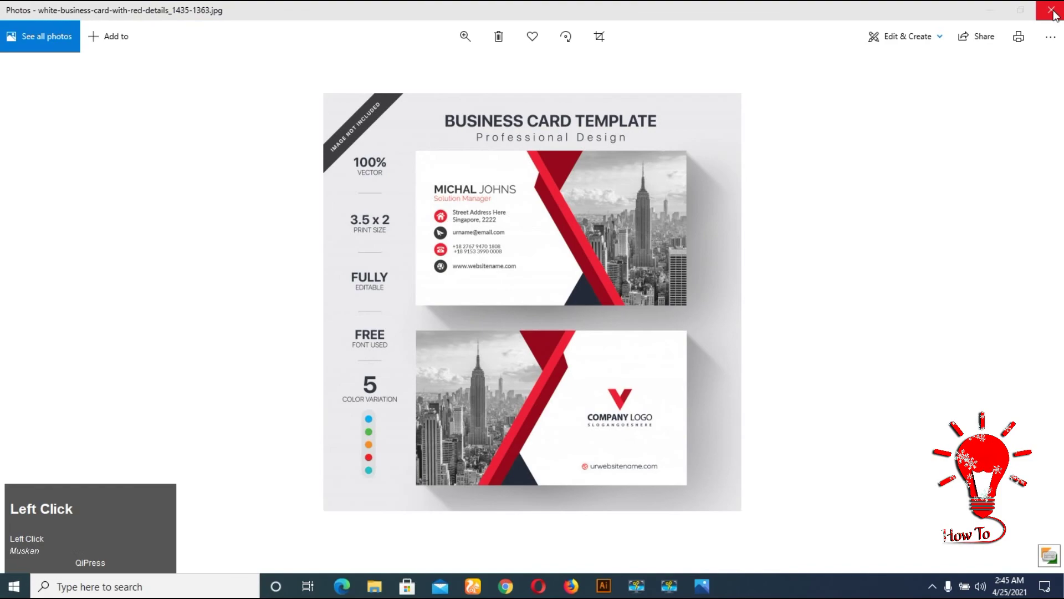
left_click(1000, 5)
Add a fourth line reading 'So Don't forget subscribe', fixing typos along the way
scroll("up", 3)
key("Return")
type("o")
key("space")
type("on")
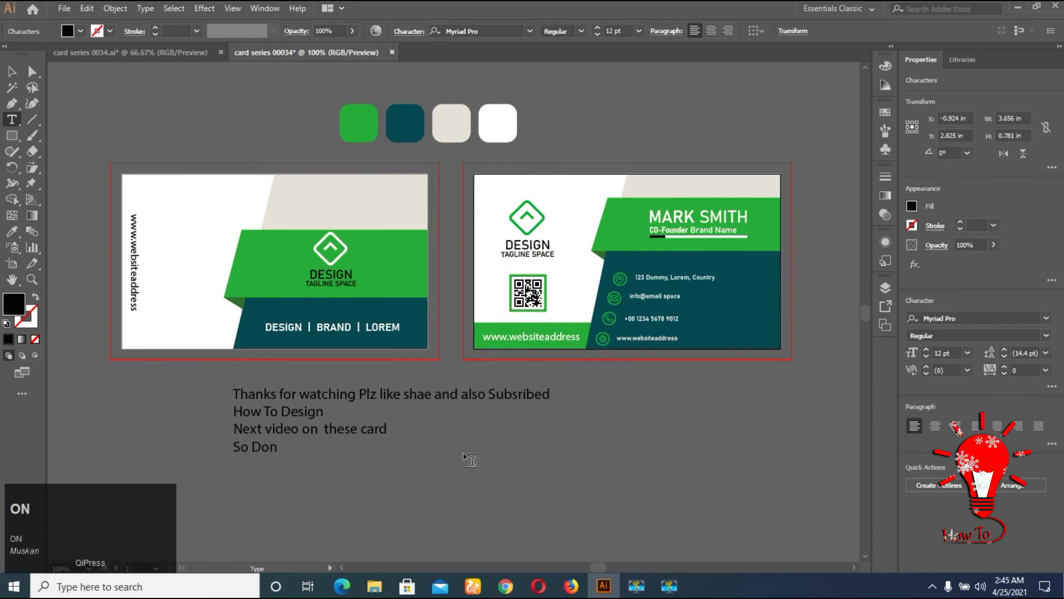
key("space")
type("a")
type("chn")
key("space")
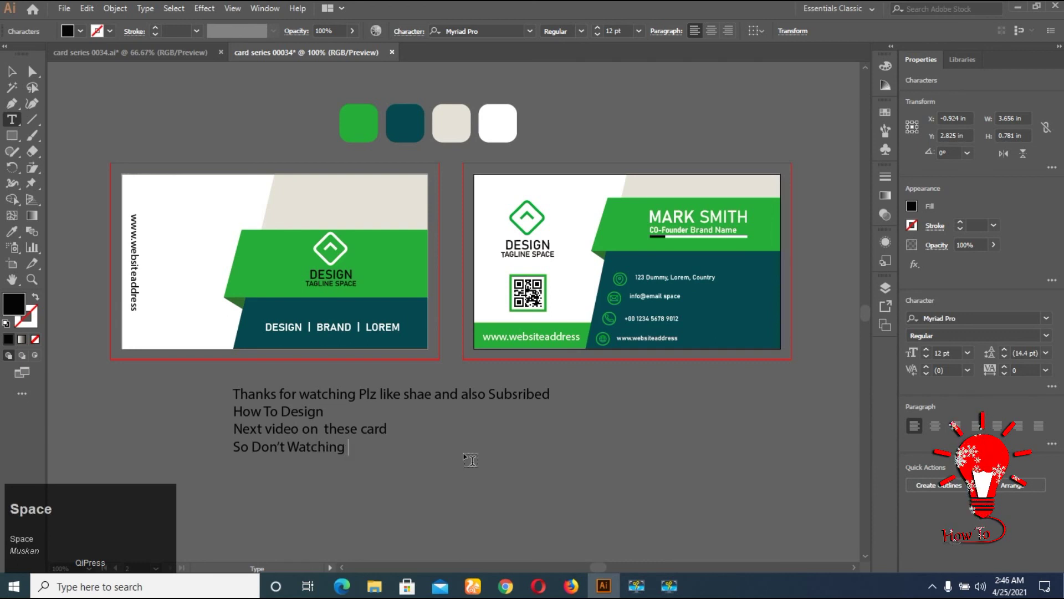
key("Left")
key("Right")
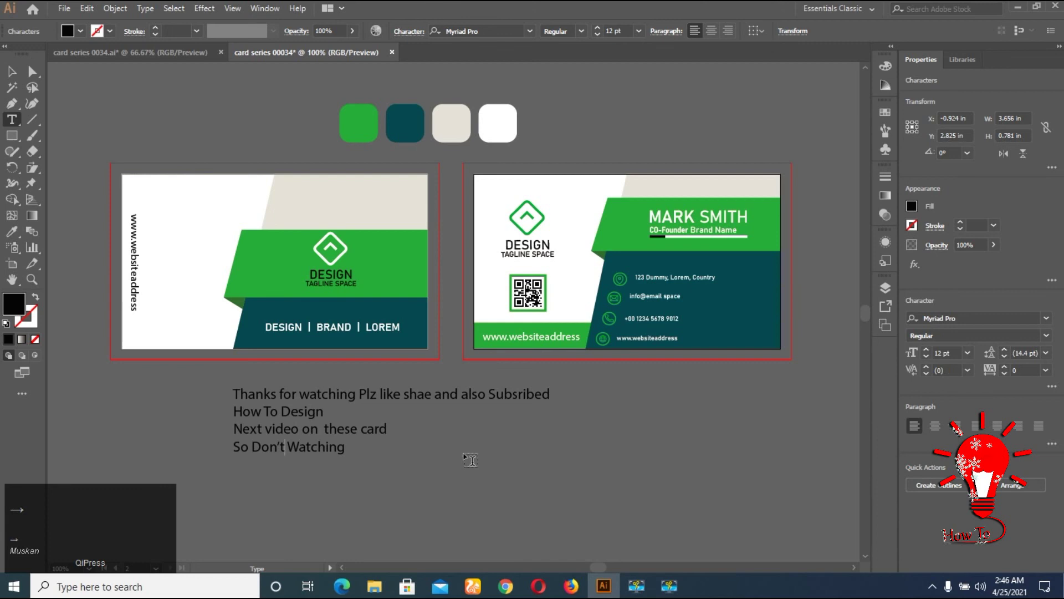
key("space")
type("for")
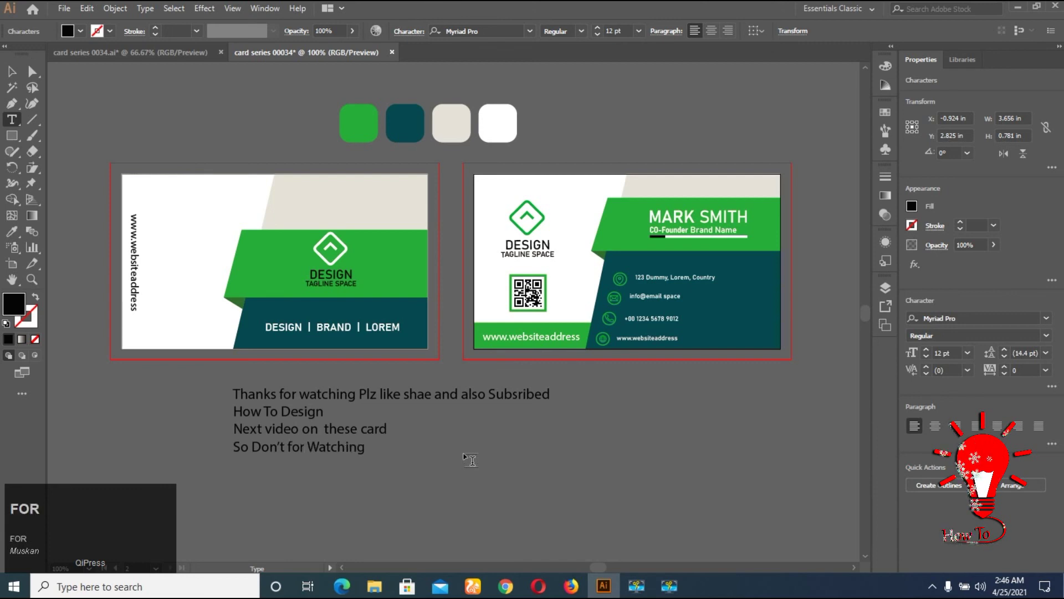
type("t")
key("space")
type("sub")
key("space")
type("scribe")
Remove the extra trailing 'and' and finish the line's closing punctuation
key("space")
type("and")
key("space")
key("Right")
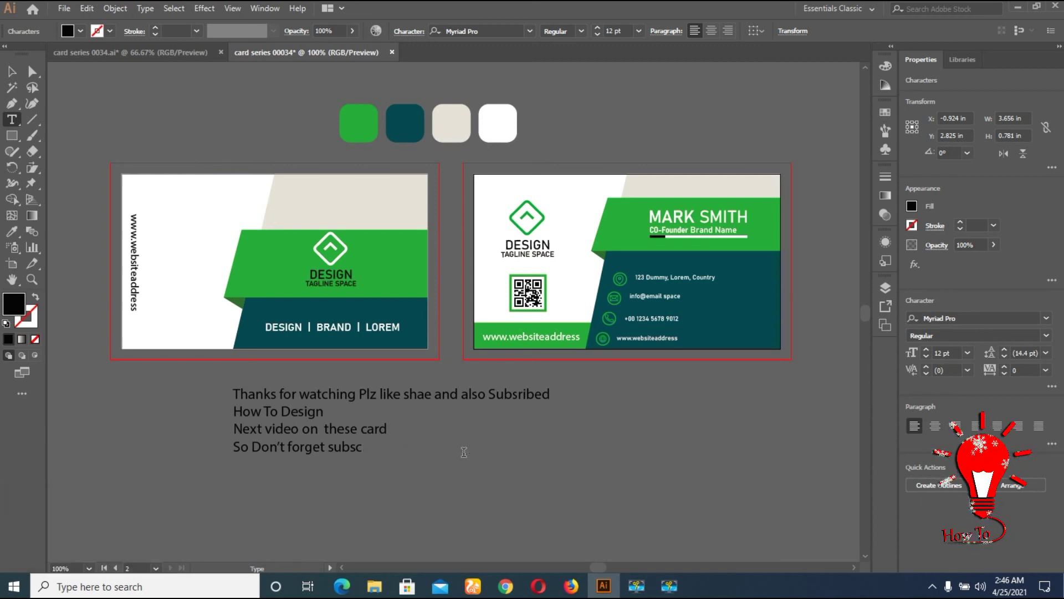
key("ctrl+z")
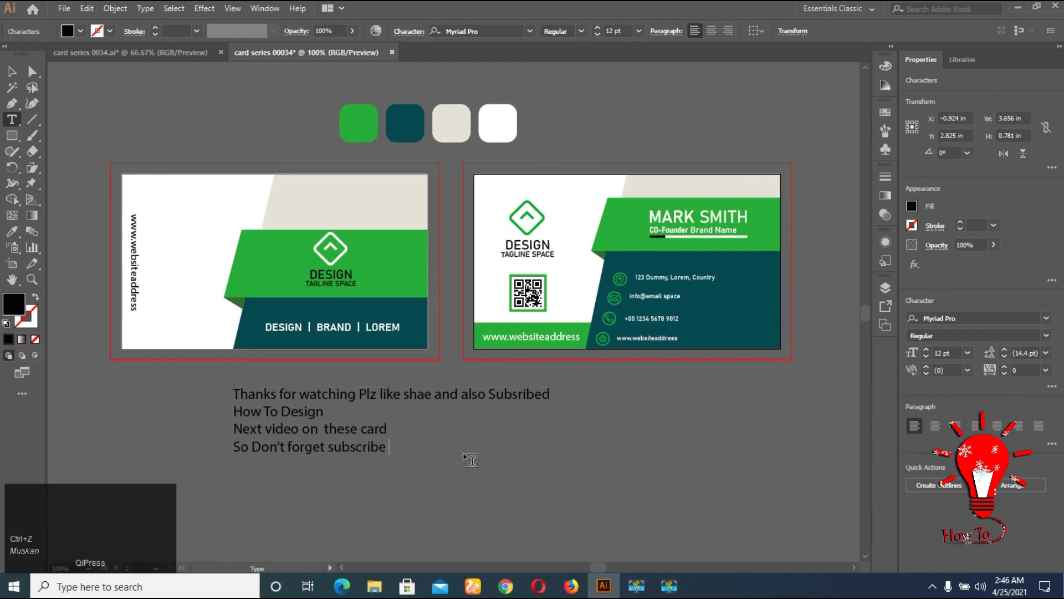
key("shift+Return")
key("shift+.")
key("shift+,")
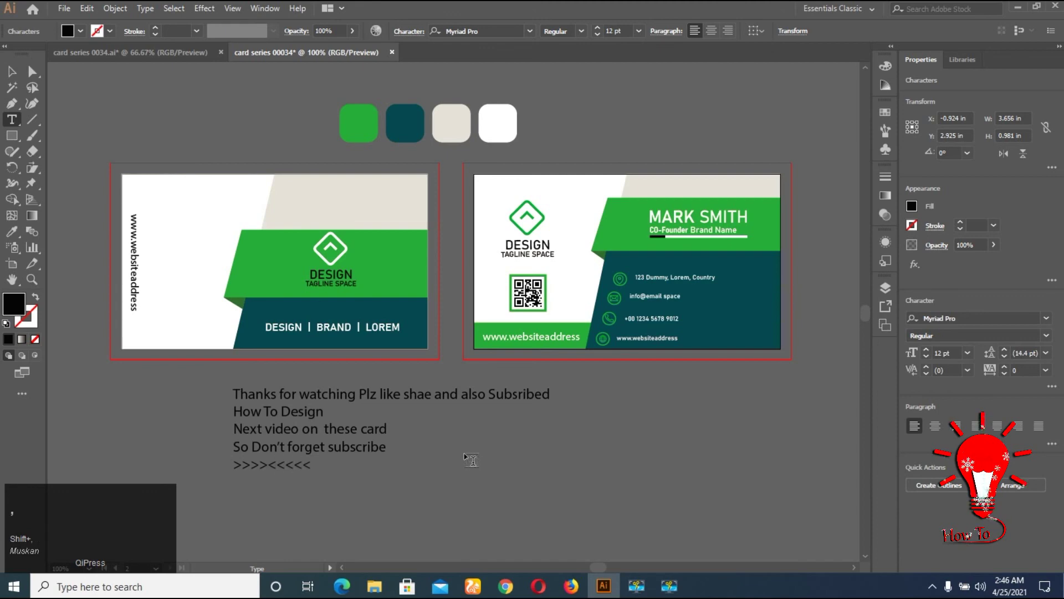